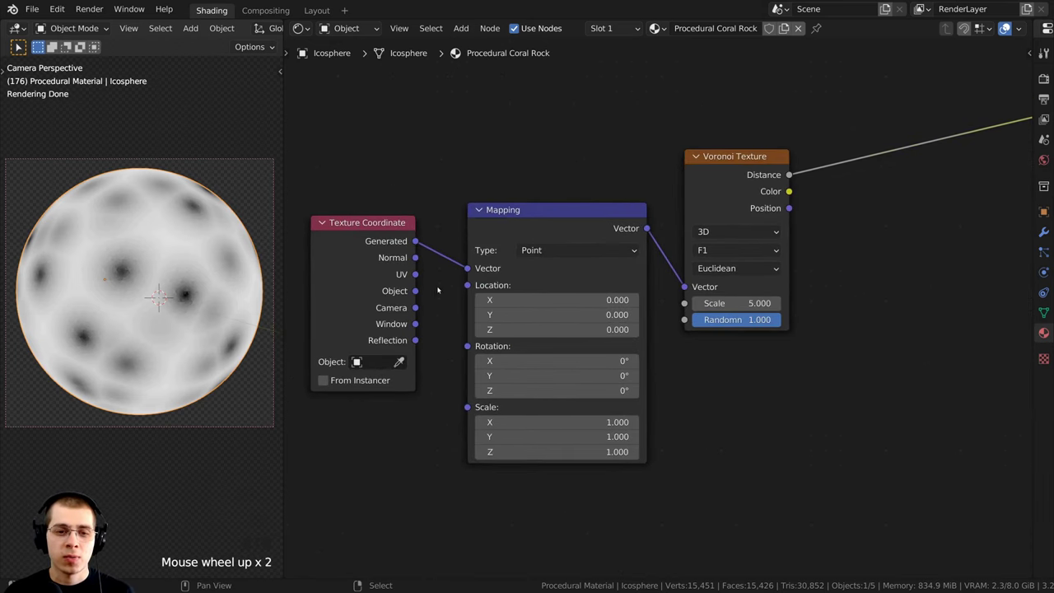
Link the Texture Coordinate Object output directly into the Voronoi texture's Vector input.
{"action": "left_click", "coordinate": [415, 292]}
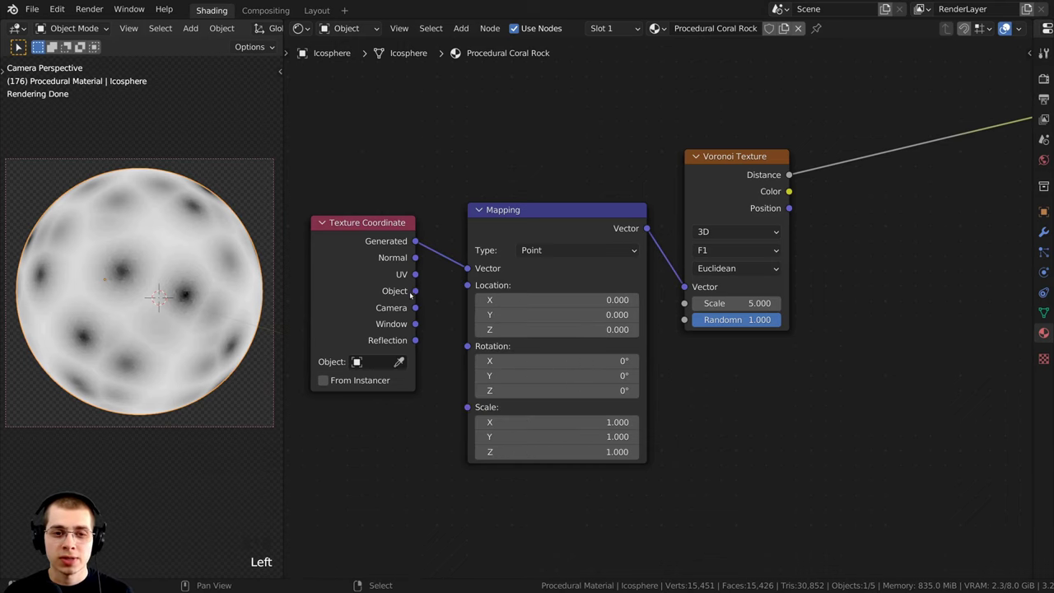
{"action": "left_click", "coordinate": [420, 279]}
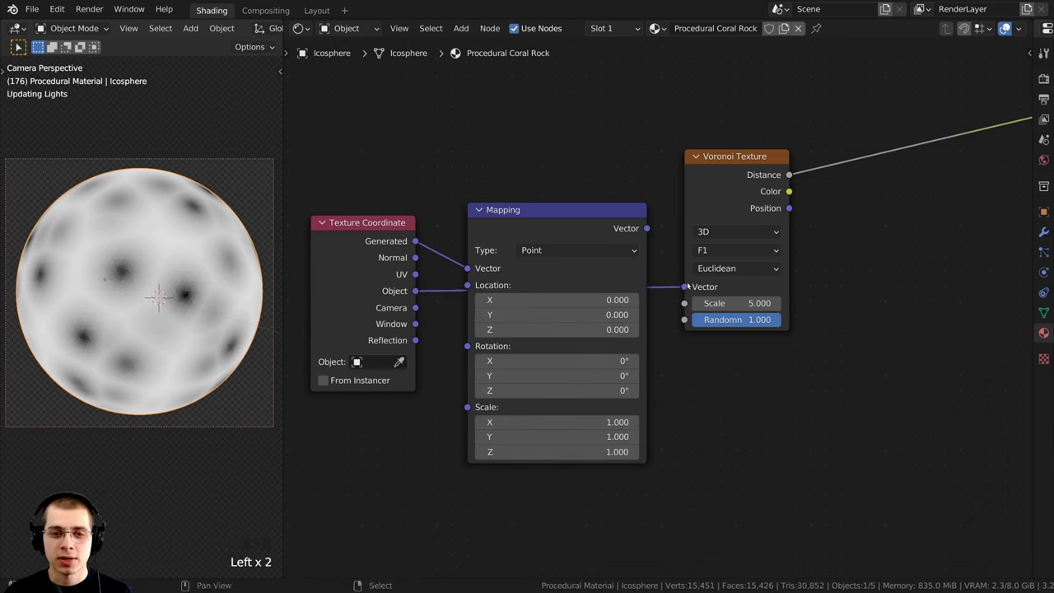
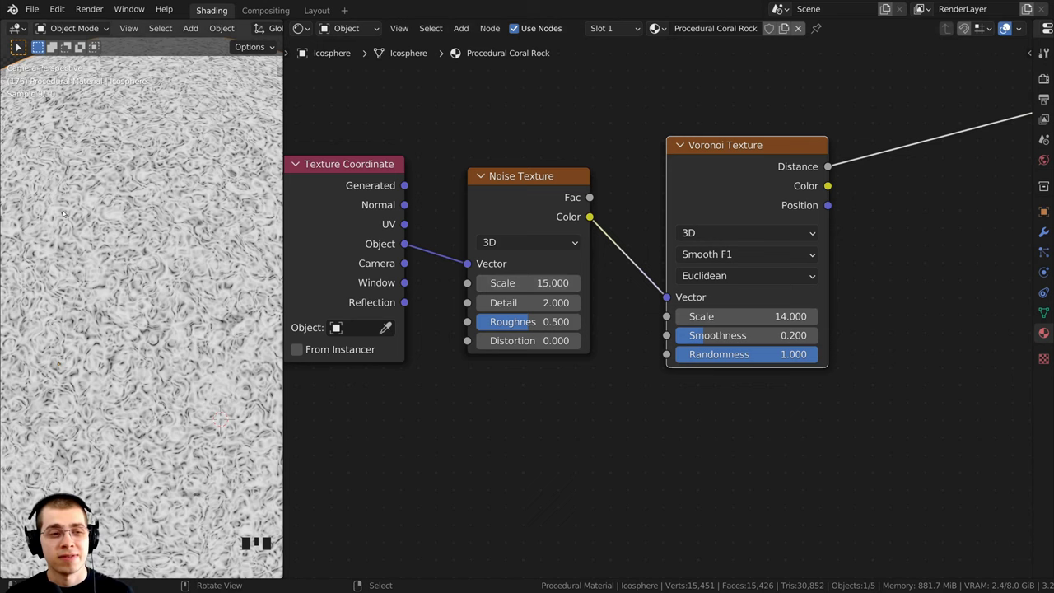
Raise the Noise texture's Detail from 2 to 15 for a finer pattern.
{"action": "left_click", "coordinate": [517, 208]}
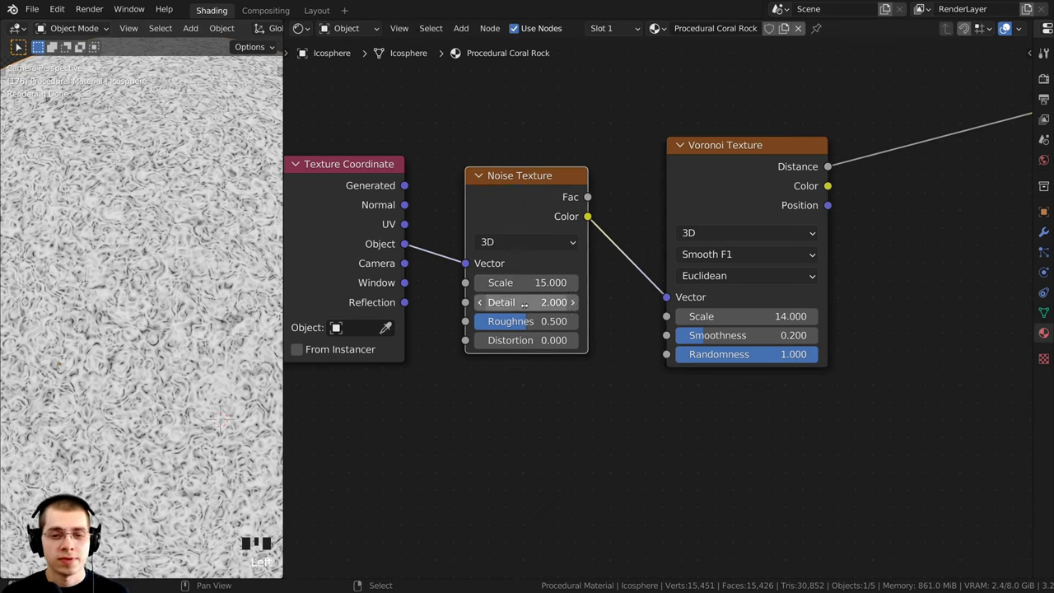
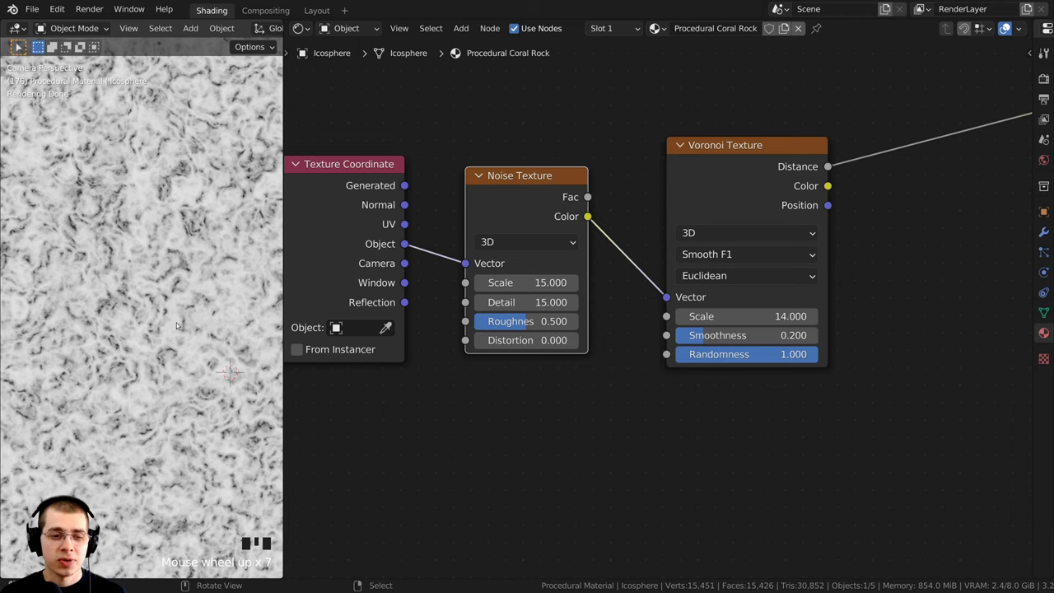
{"action": "left_click", "coordinate": [753, 189]}
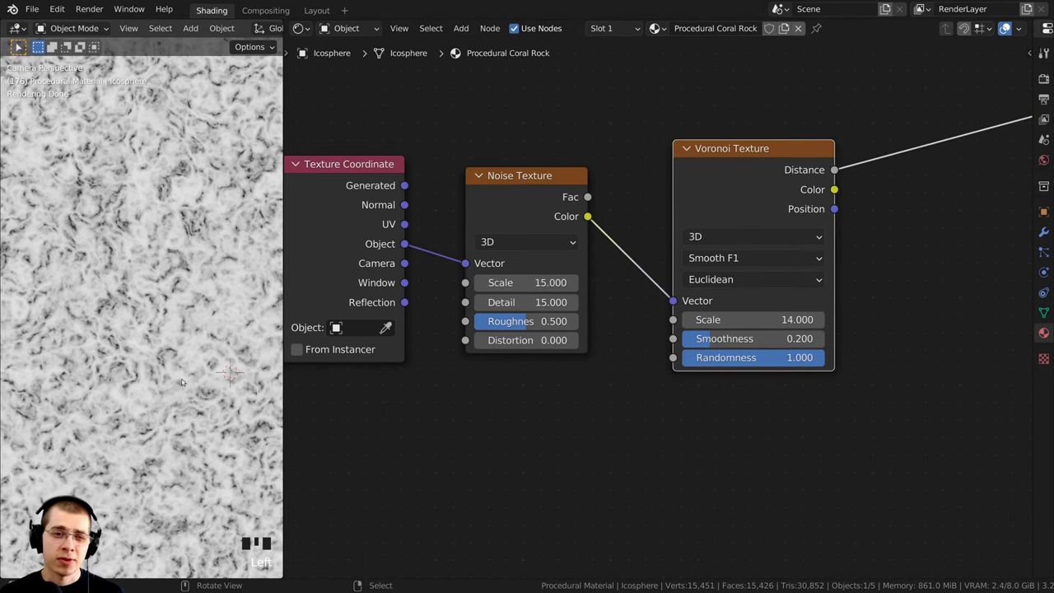
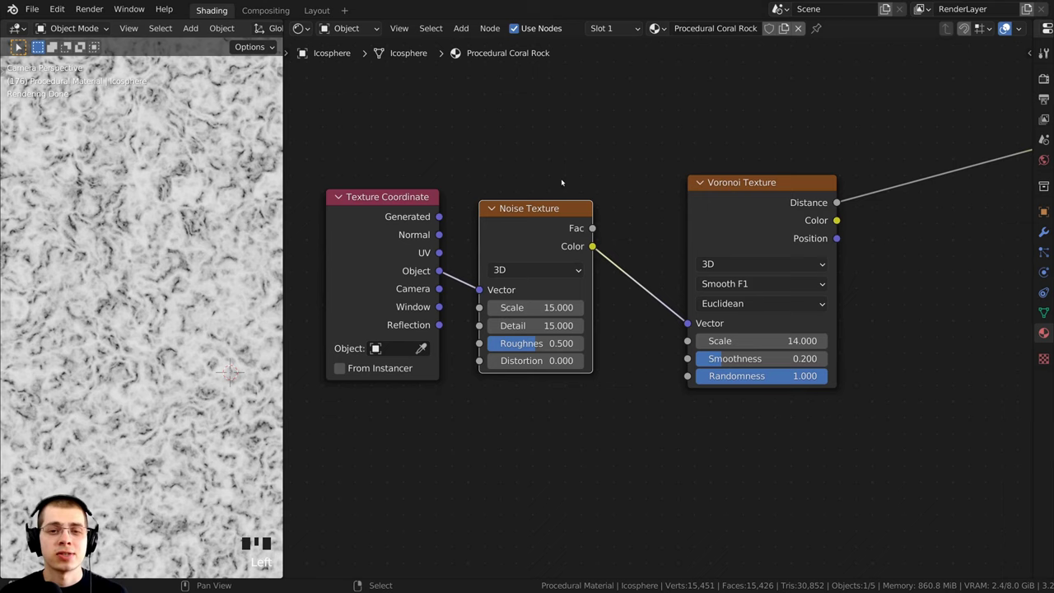
Add a MixRGB node onto the link between the Noise colour and the Voronoi vector.
{"action": "key", "text": "shift+a"}
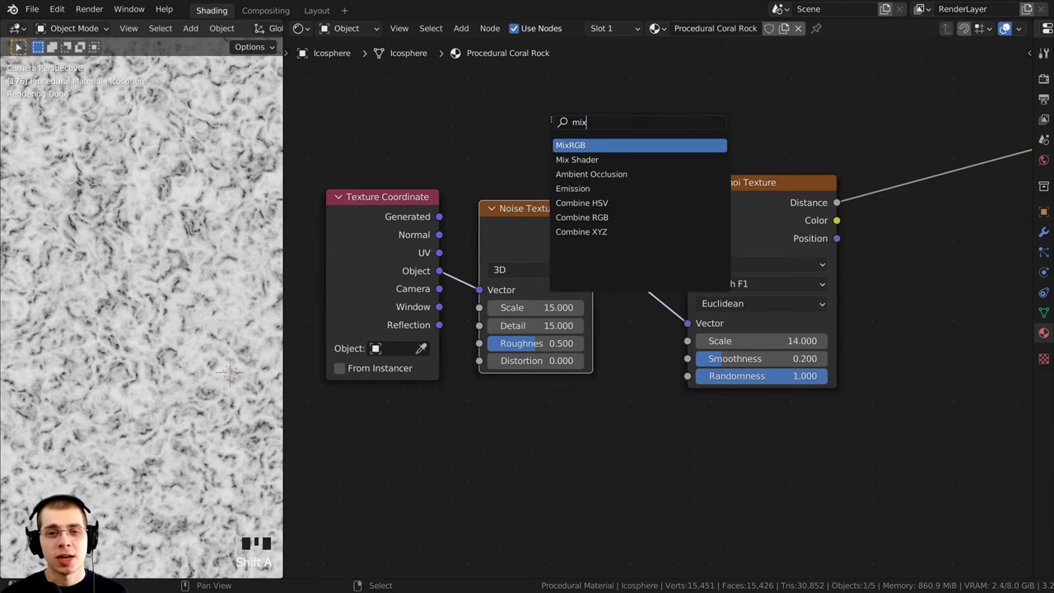
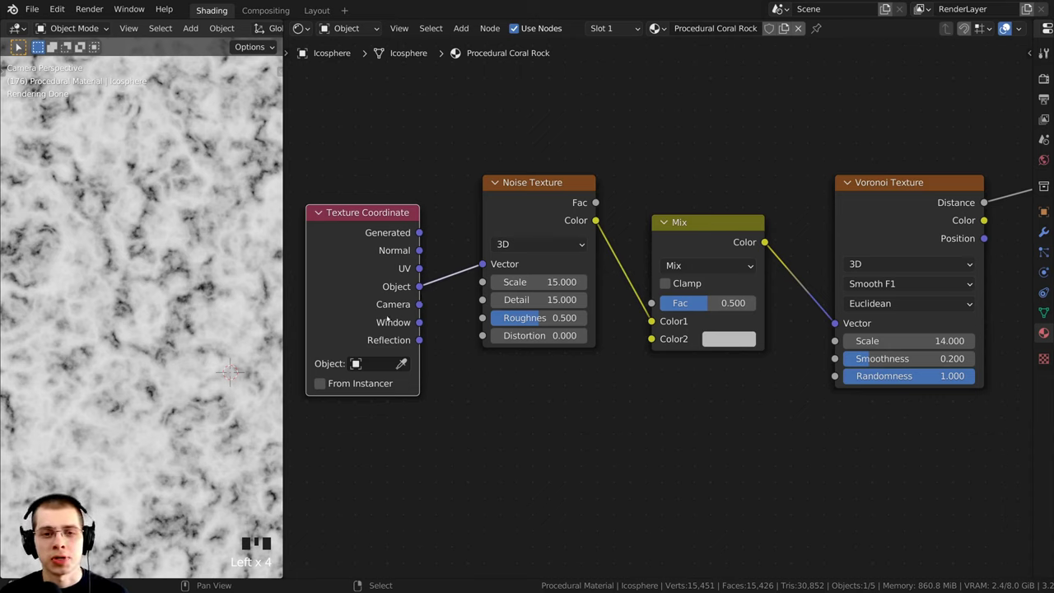
{"action": "left_click", "coordinate": [422, 289]}
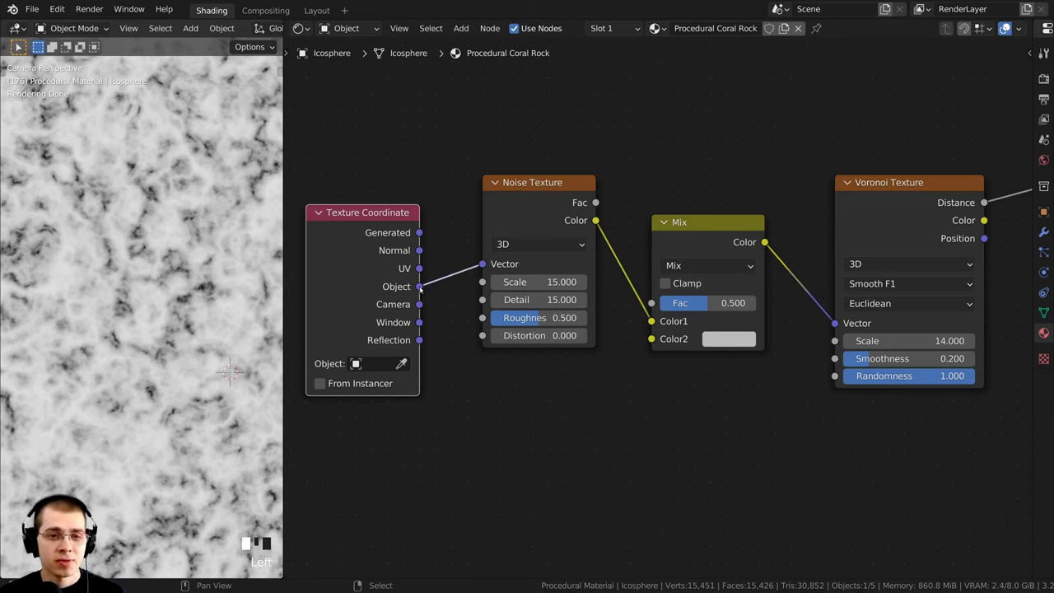
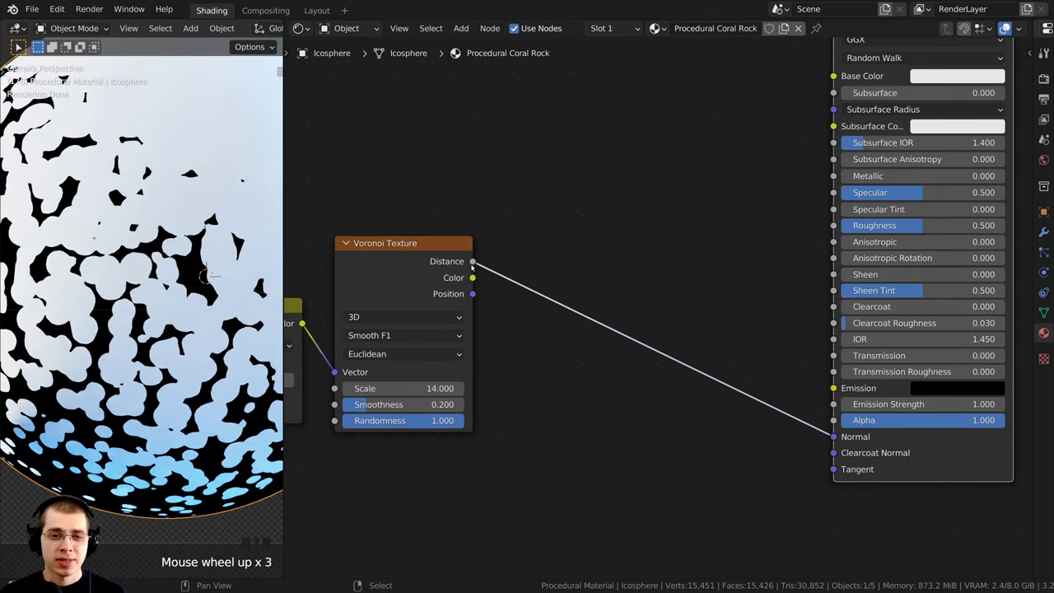
Set the Mix node to Linear Light at 0.01 and bring up the Add menu for a Bump node.
{"action": "left_click", "coordinate": [478, 264]}
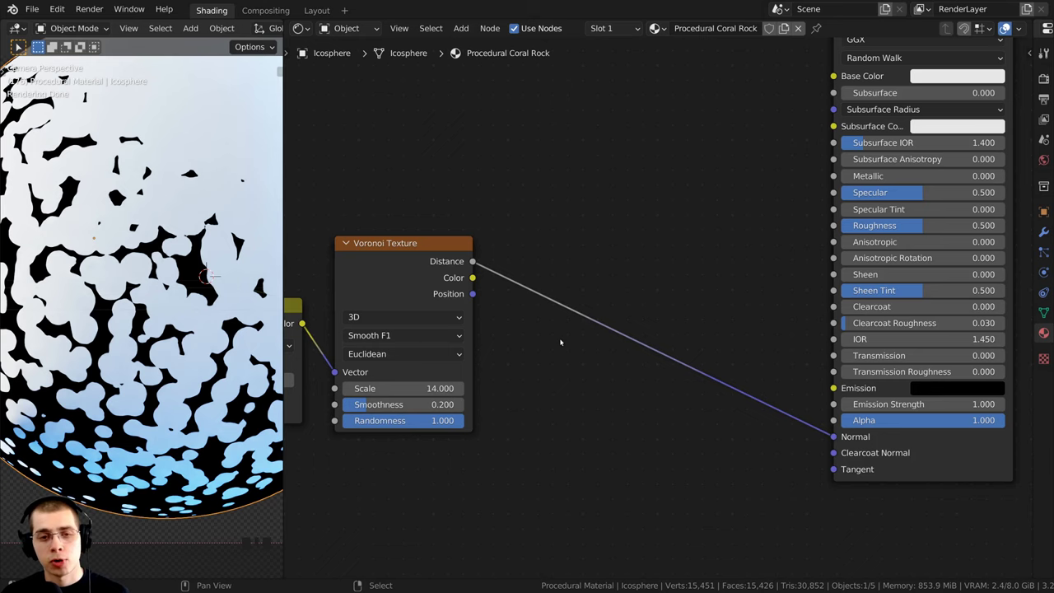
{"action": "left_click", "coordinate": [441, 264]}
{"action": "left_click", "coordinate": [979, 473]}
{"action": "left_click", "coordinate": [471, 267]}
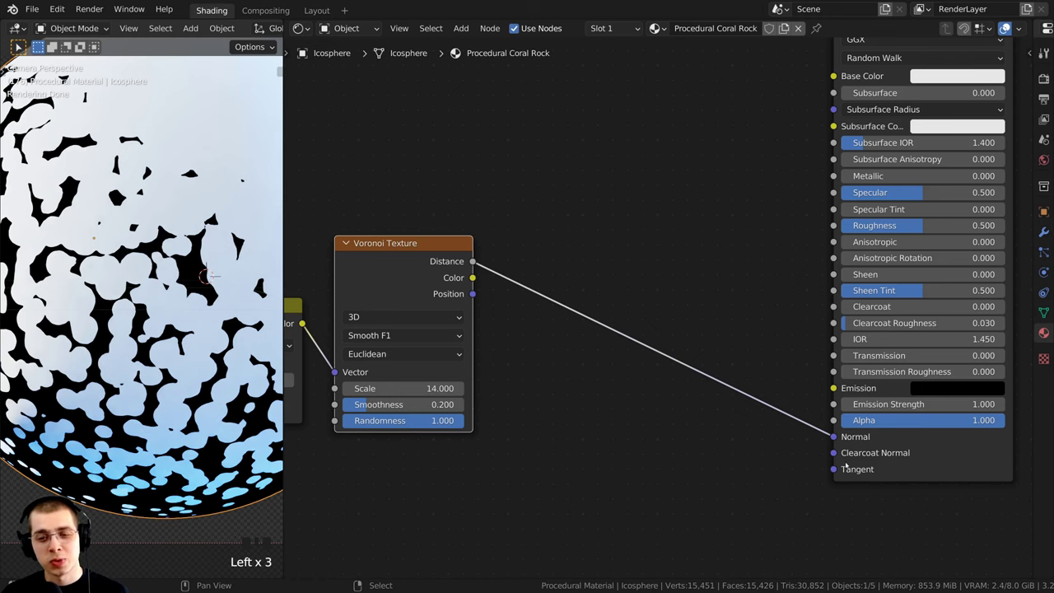
{"action": "scroll", "scroll_direction": "down", "scroll_amount": 3}
{"action": "left_click_drag", "start_coordinate": [775, 264], "coordinate": [725, 228]}
{"action": "scroll", "scroll_direction": "down", "scroll_amount": 3}
{"action": "middle_click", "coordinate": [712, 241]}
{"action": "scroll", "scroll_direction": "up", "scroll_amount": 3}
{"action": "left_click_drag", "start_coordinate": [524, 220], "coordinate": [529, 200]}
{"action": "key", "text": "shift+a"}
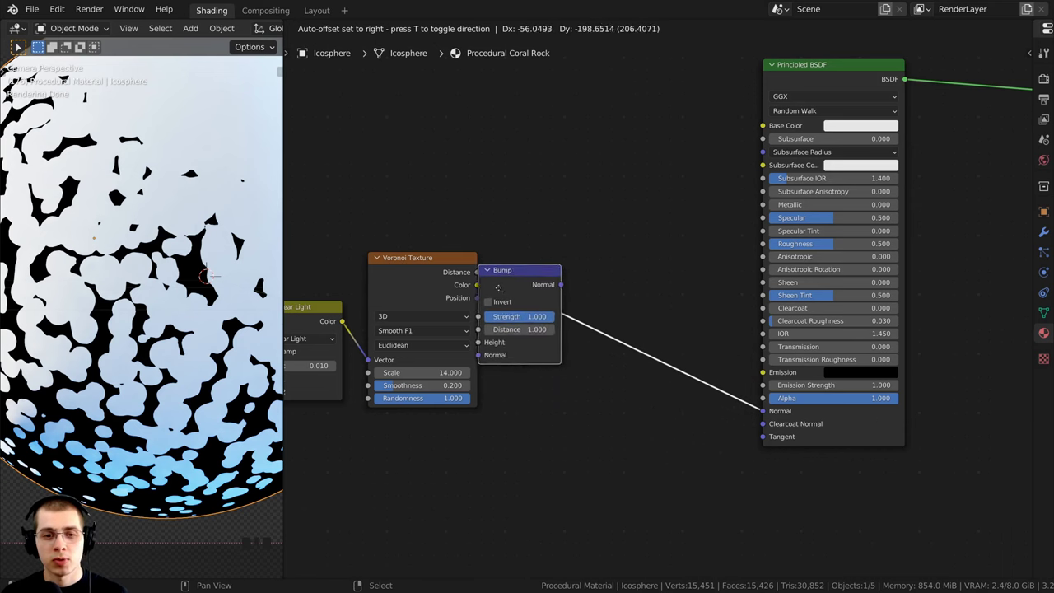
Drop the Bump node on the shader's Normal link and feed the Voronoi Distance into its Height.
{"action": "left_click", "coordinate": [660, 338]}
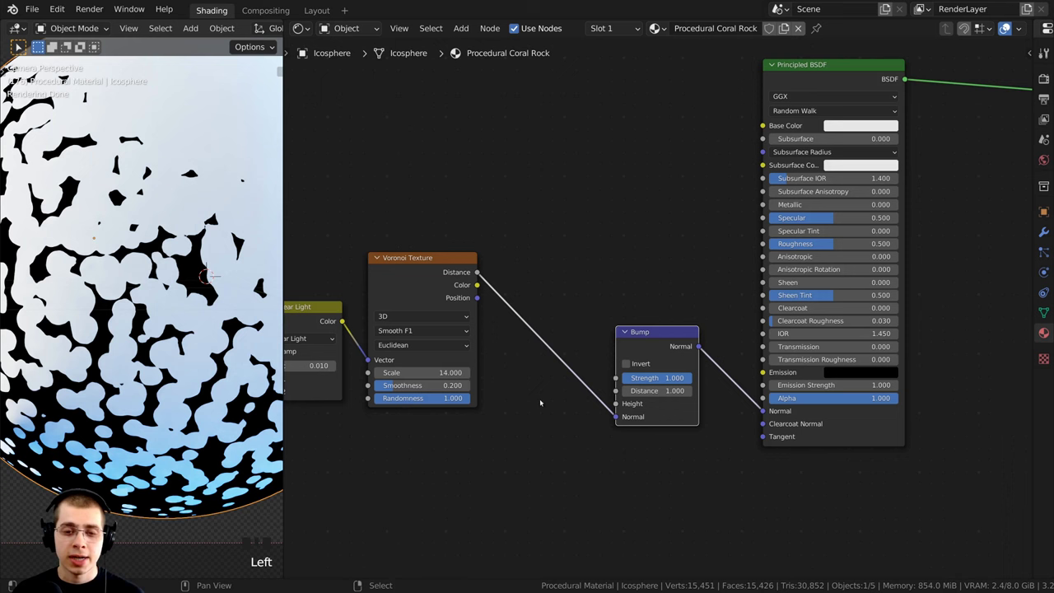
{"action": "left_click", "coordinate": [608, 419]}
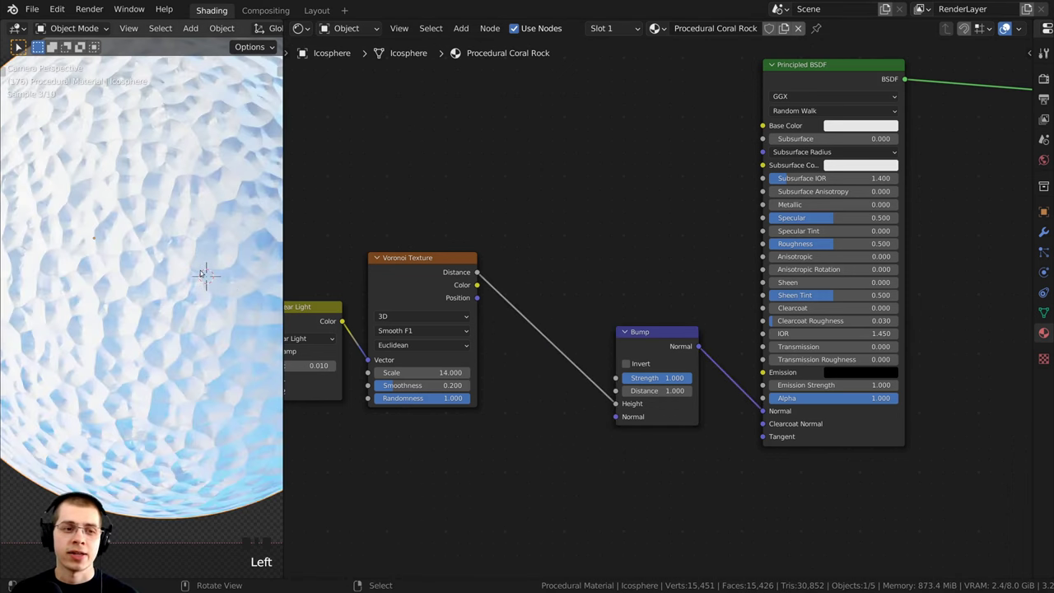
{"action": "scroll", "scroll_direction": "down", "scroll_amount": 3}
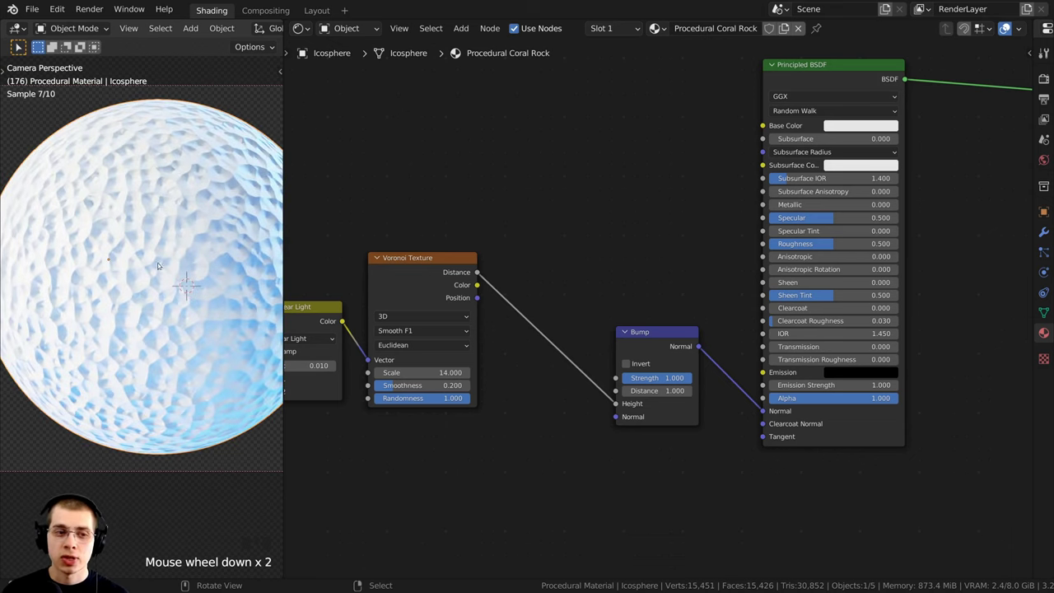
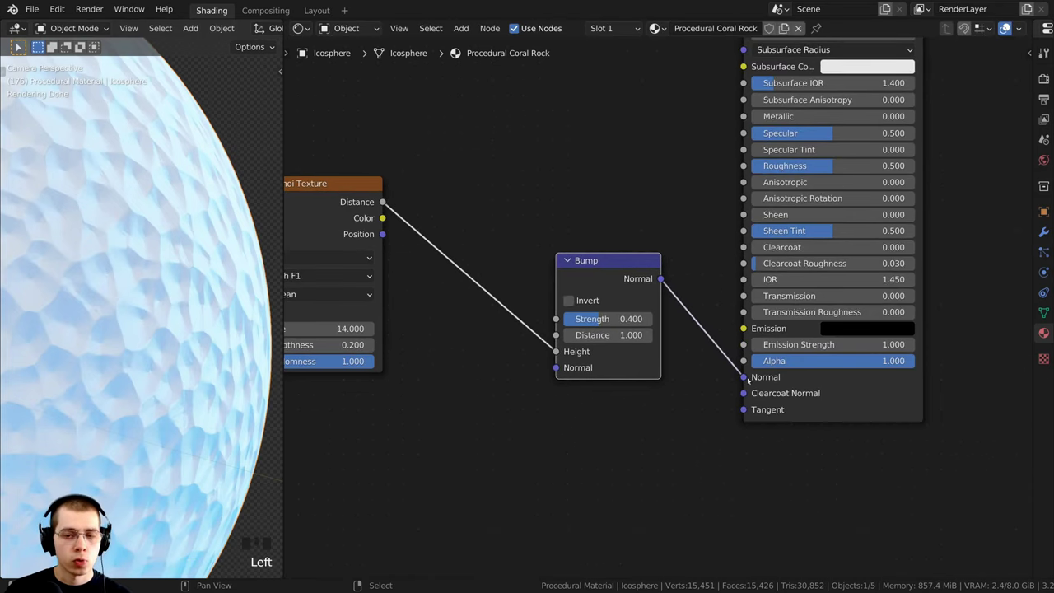
Deselect all, then wire the Voronoi Distance to the Material Output's Displacement socket.
{"action": "key", "text": "a"}
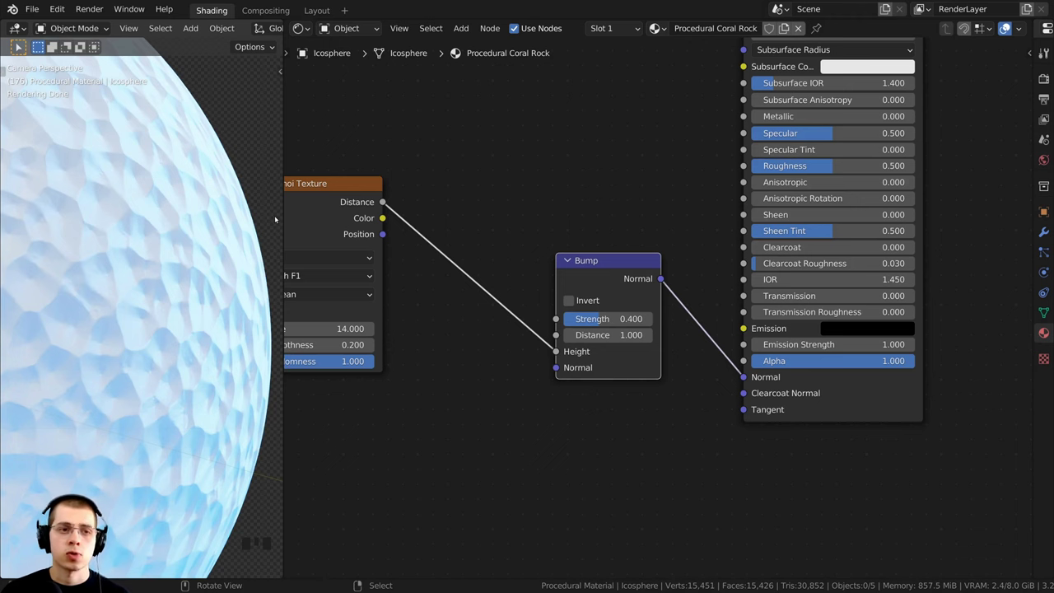
{"action": "scroll", "scroll_direction": "down", "scroll_amount": 3}
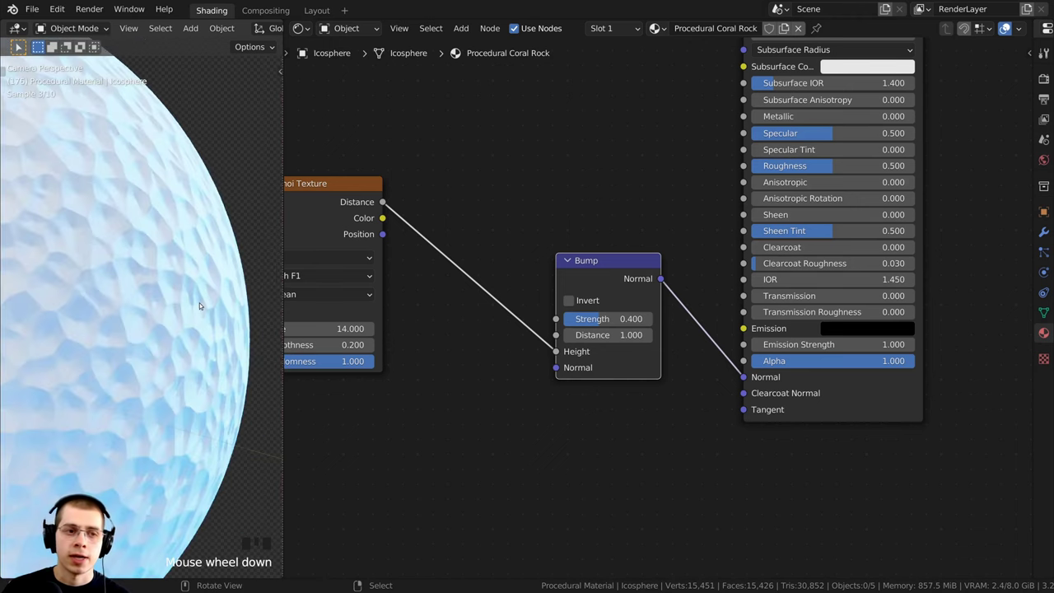
{"action": "left_click", "coordinate": [623, 283]}
{"action": "scroll", "scroll_direction": "down", "scroll_amount": 3}
{"action": "left_click", "coordinate": [618, 282]}
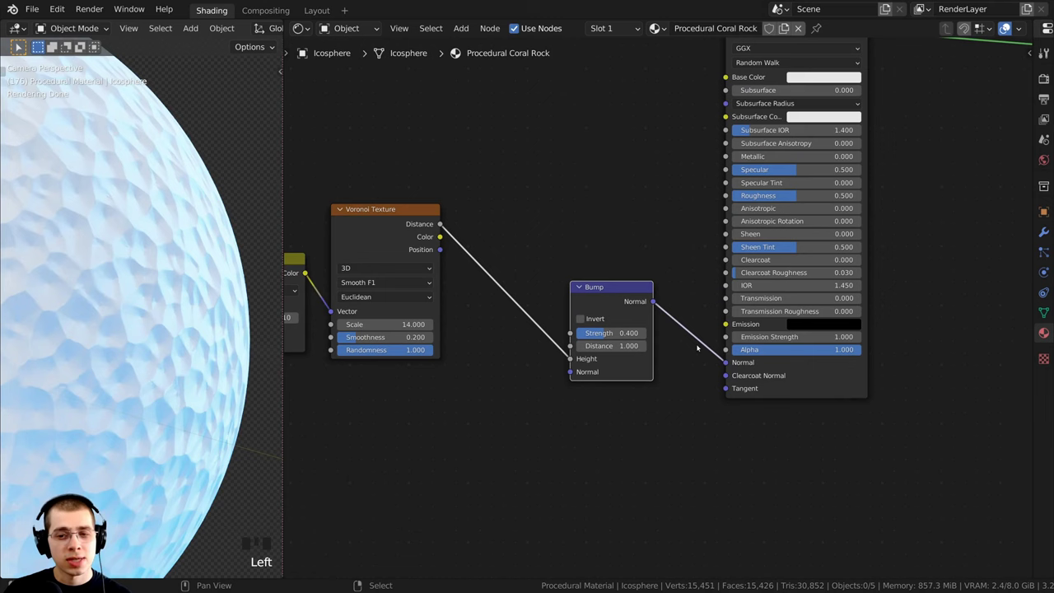
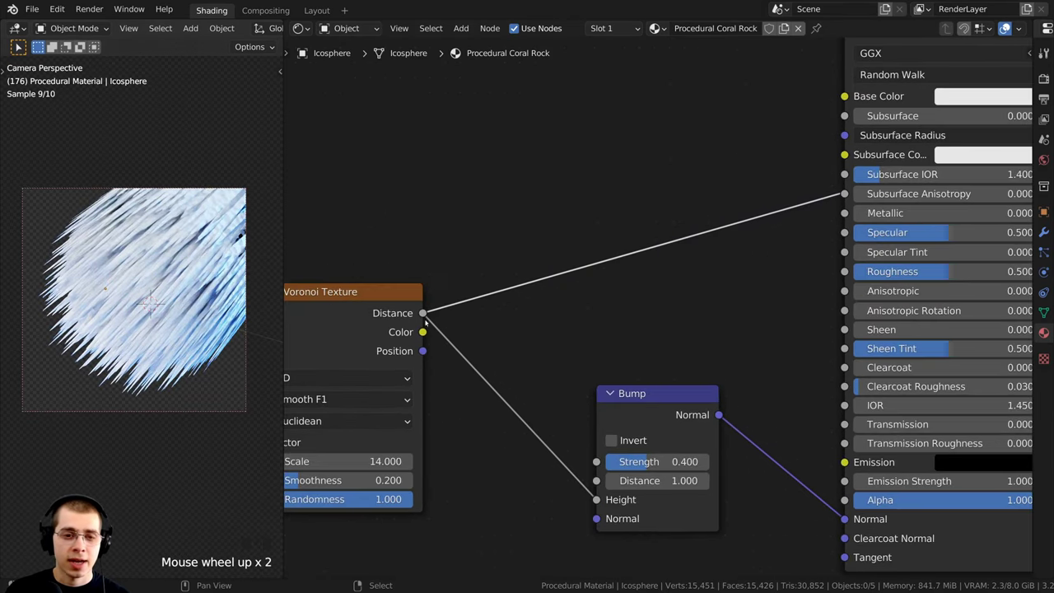
Insert a Displacement node on the Material Output's Displacement link with the Voronoi distance feeding it.
{"action": "left_click_drag", "start_coordinate": [430, 314], "coordinate": [440, 305]}
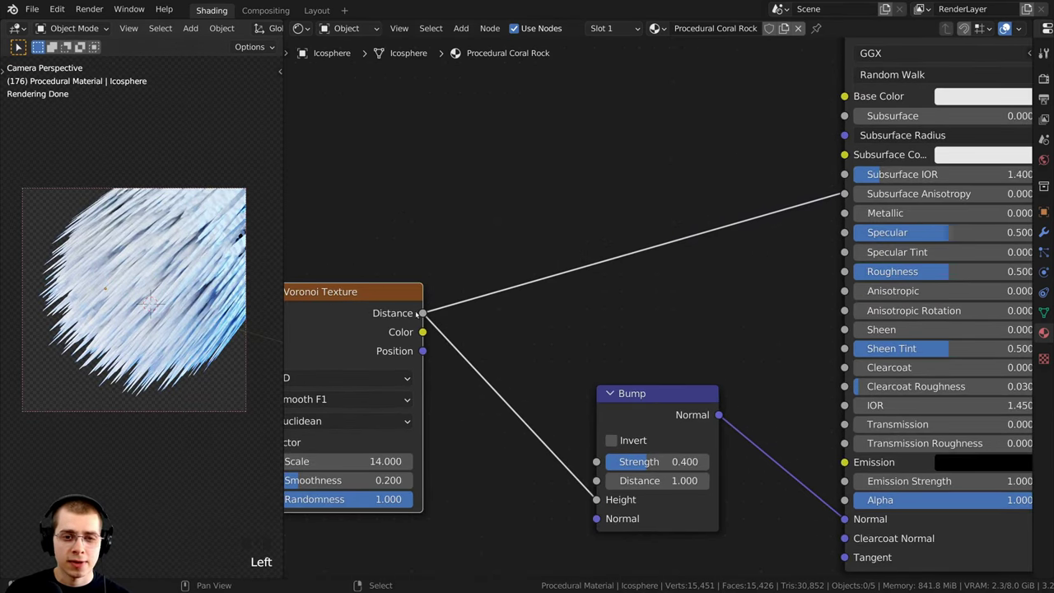
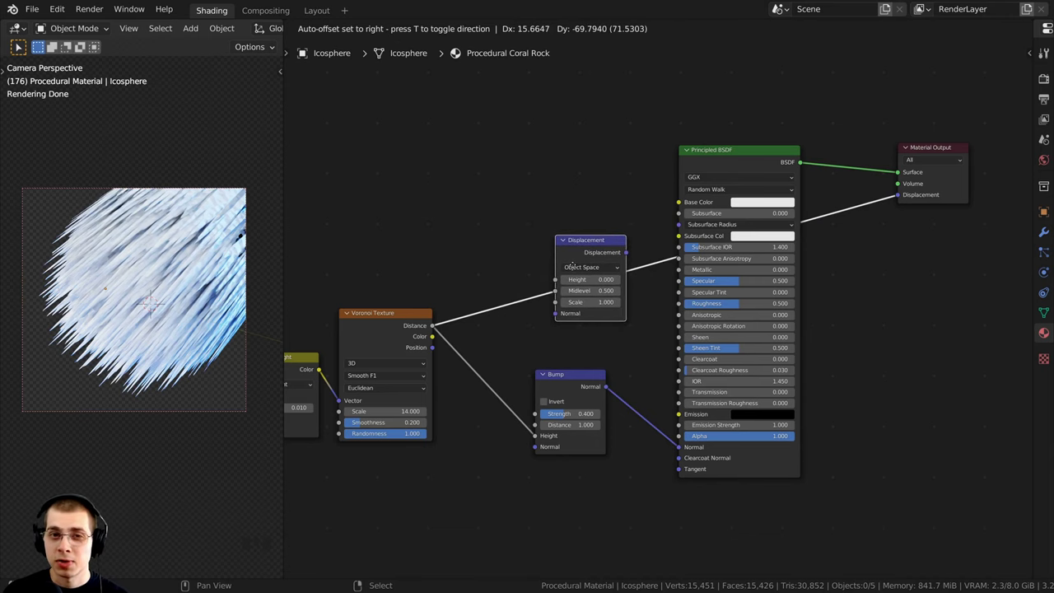
{"action": "left_click", "coordinate": [590, 255]}
{"action": "middle_click", "coordinate": [595, 256]}
{"action": "left_click", "coordinate": [570, 213]}
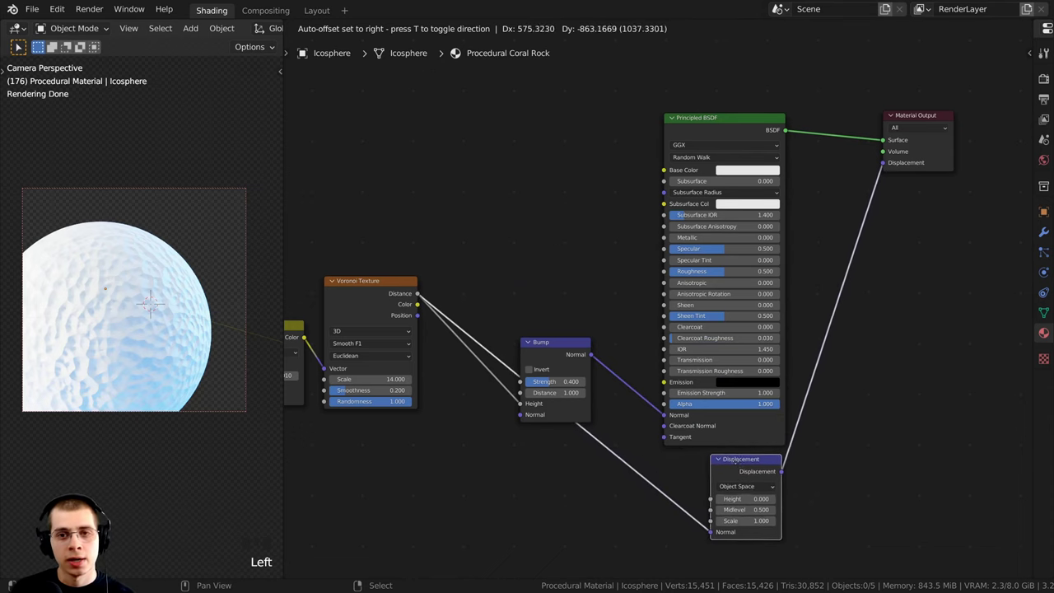
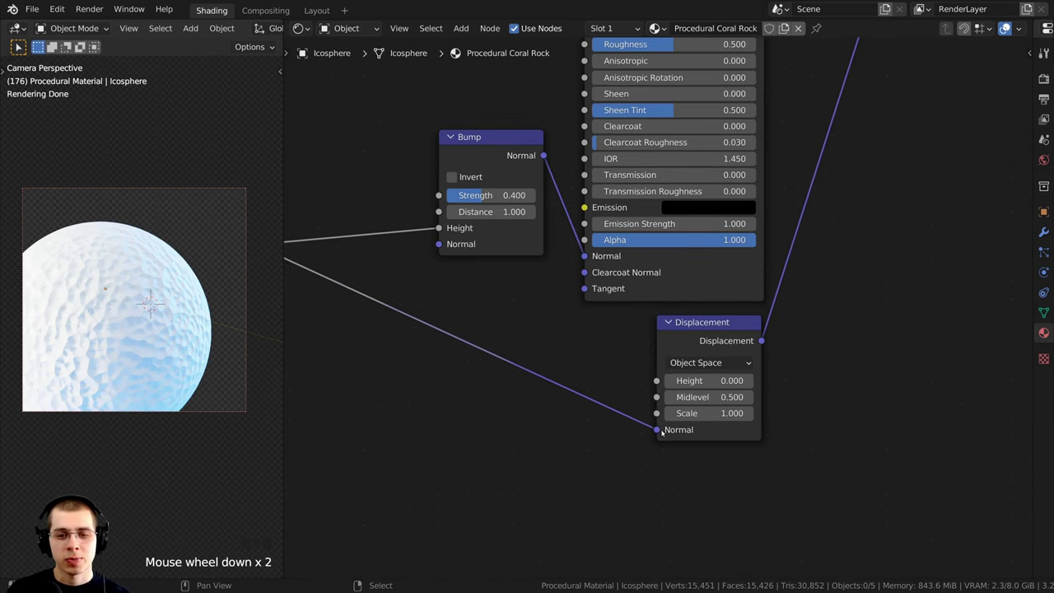
Reroute the Voronoi Distance into the Displacement node's Height socket and set Scale to 0.140.
{"action": "scroll", "scroll_direction": "down", "scroll_amount": 3}
{"action": "left_click_drag", "start_coordinate": [349, 298], "coordinate": [637, 376]}
{"action": "left_click", "coordinate": [637, 376]}
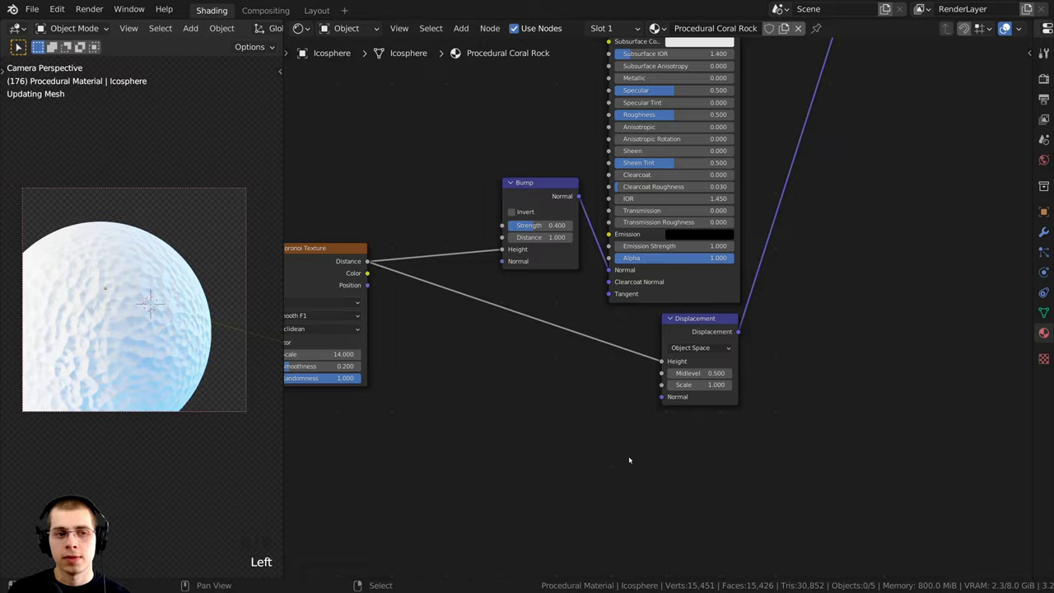
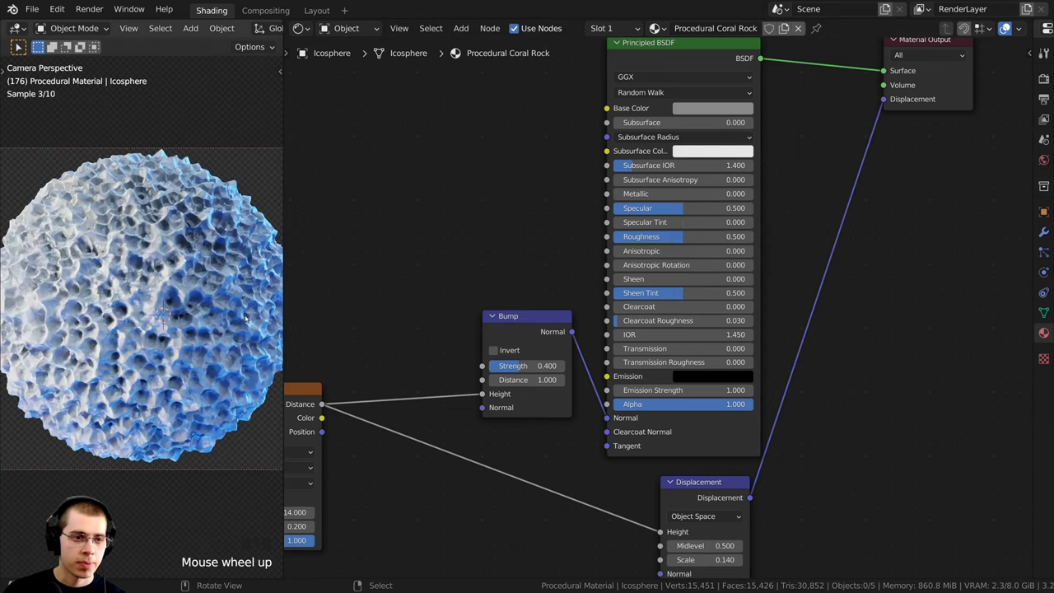
Pan to the texture nodes on the left and zoom the viewport in on the coral surface.
{"action": "left_click_drag", "start_coordinate": [623, 83], "coordinate": [489, 300]}
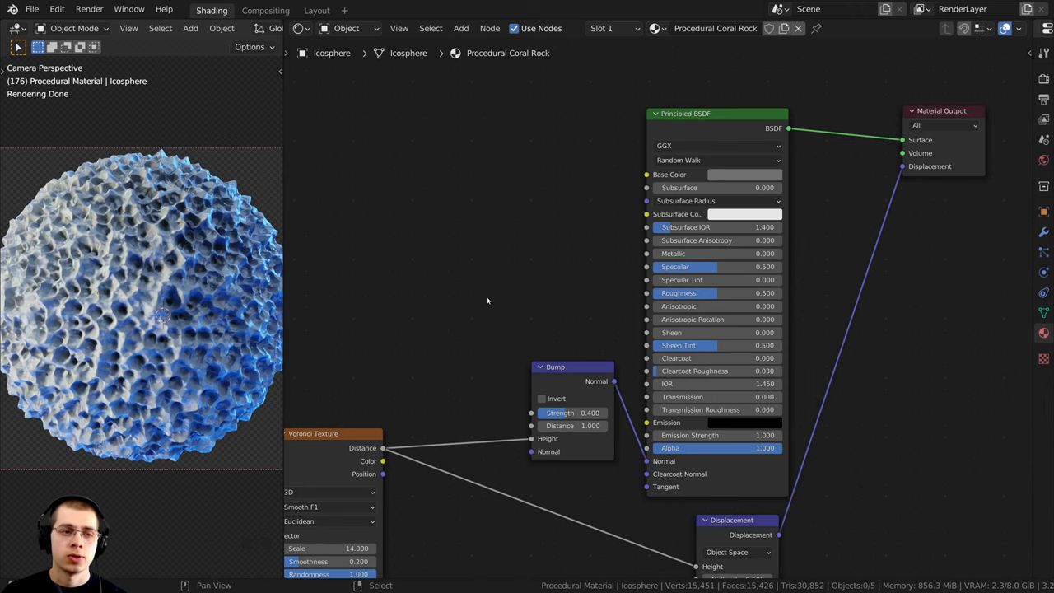
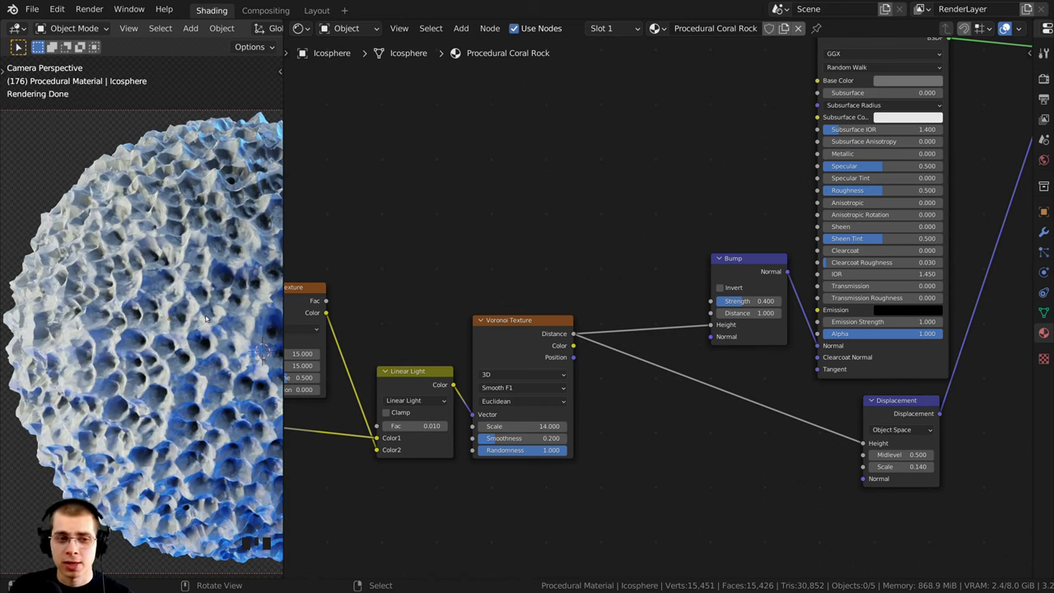
{"action": "scroll", "scroll_direction": "down", "scroll_amount": 3}
{"action": "left_click_drag", "start_coordinate": [204, 317], "coordinate": [129, 324]}
{"action": "scroll", "scroll_direction": "up", "scroll_amount": 3}
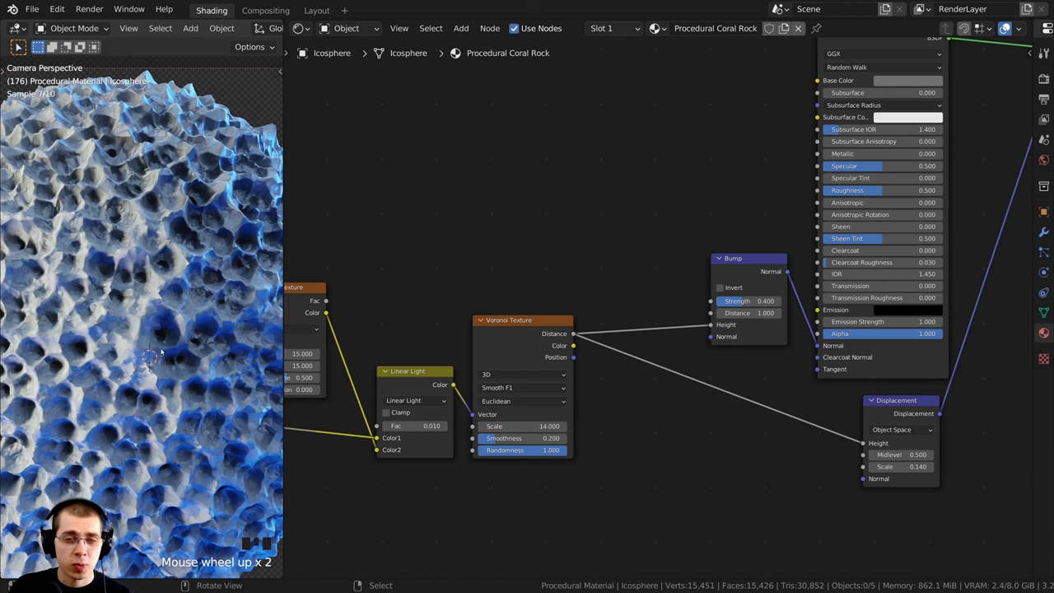
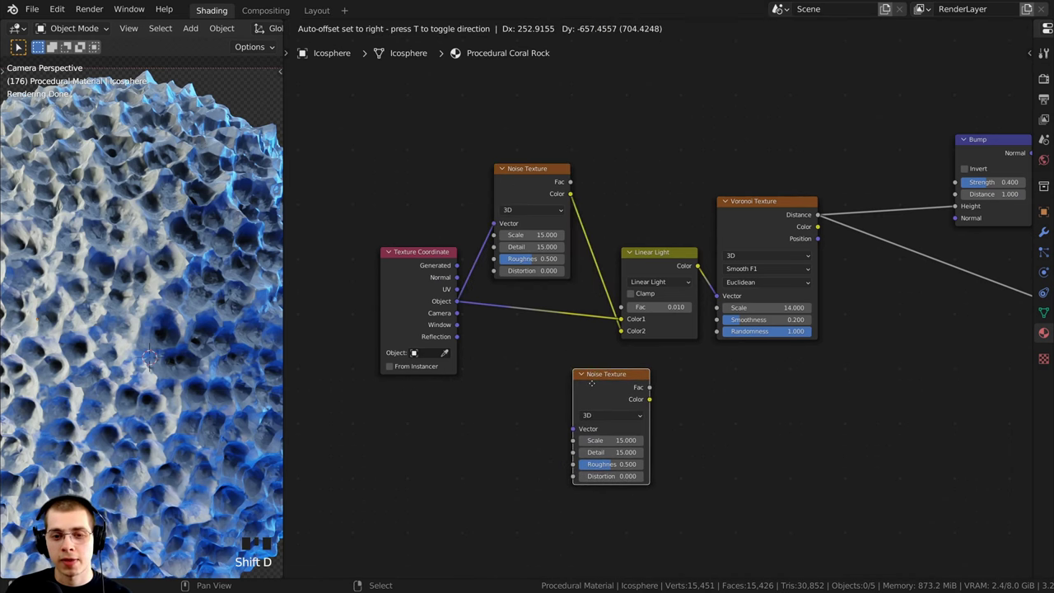
Cancel placement of the duplicated Noise Texture node.
{"action": "key", "text": "x"}
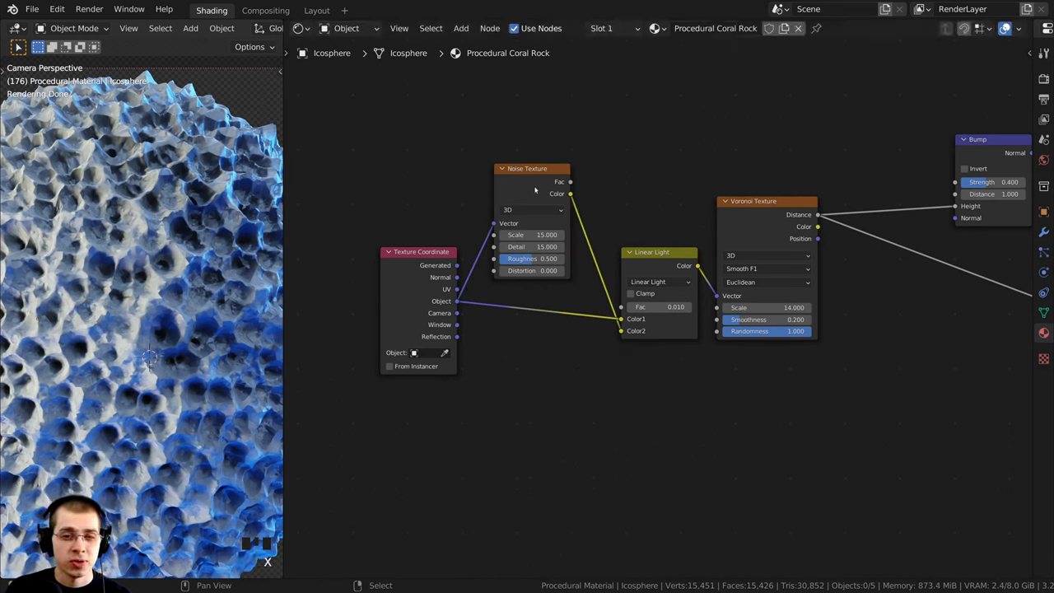
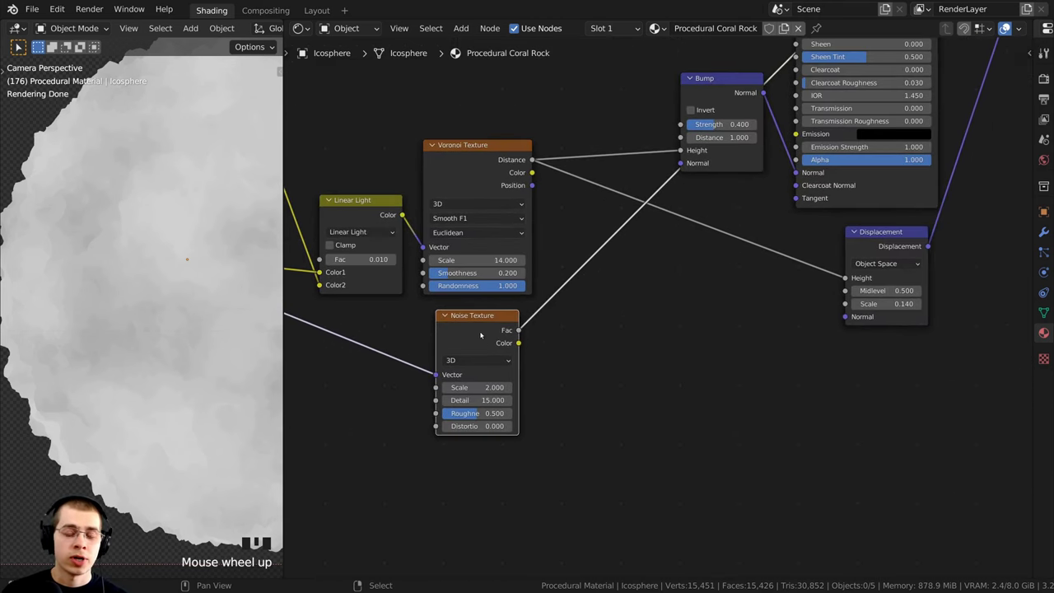
Insert a Mix node on the link from Voronoi Distance to Displacement Height, factor 0.500.
{"action": "left_click", "coordinate": [475, 337]}
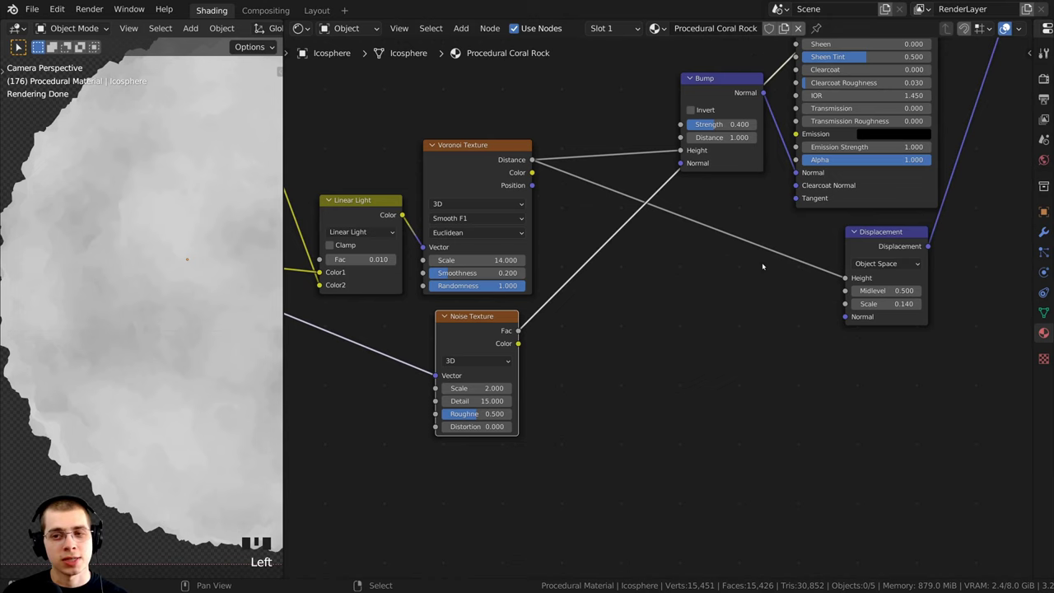
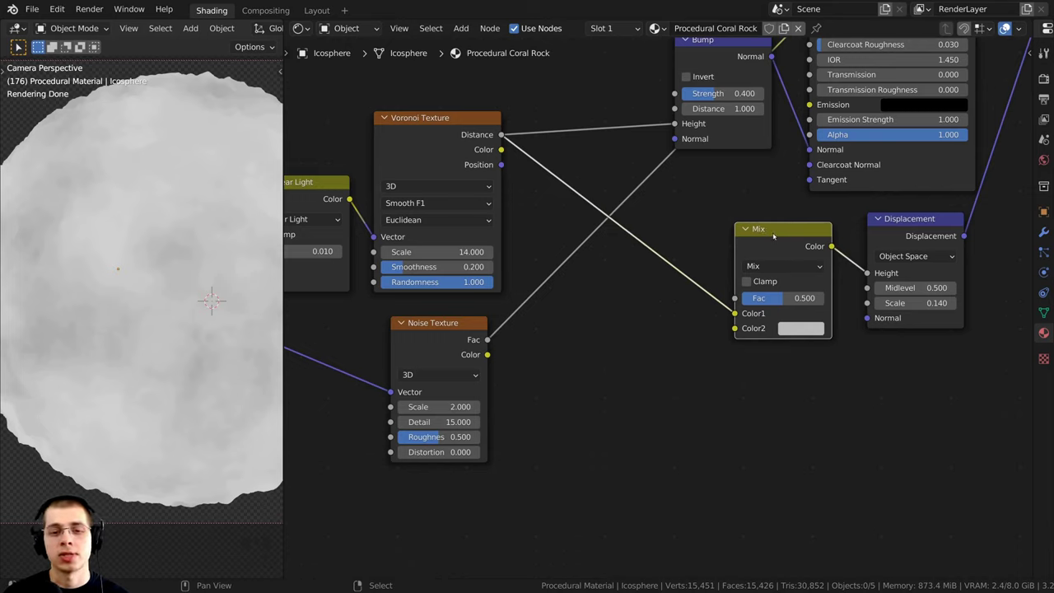
Drive the Mix factor with the Noise Texture Fac and restore the full material preview on the sphere.
{"action": "left_click", "coordinate": [605, 253]}
{"action": "left_click", "coordinate": [490, 344]}
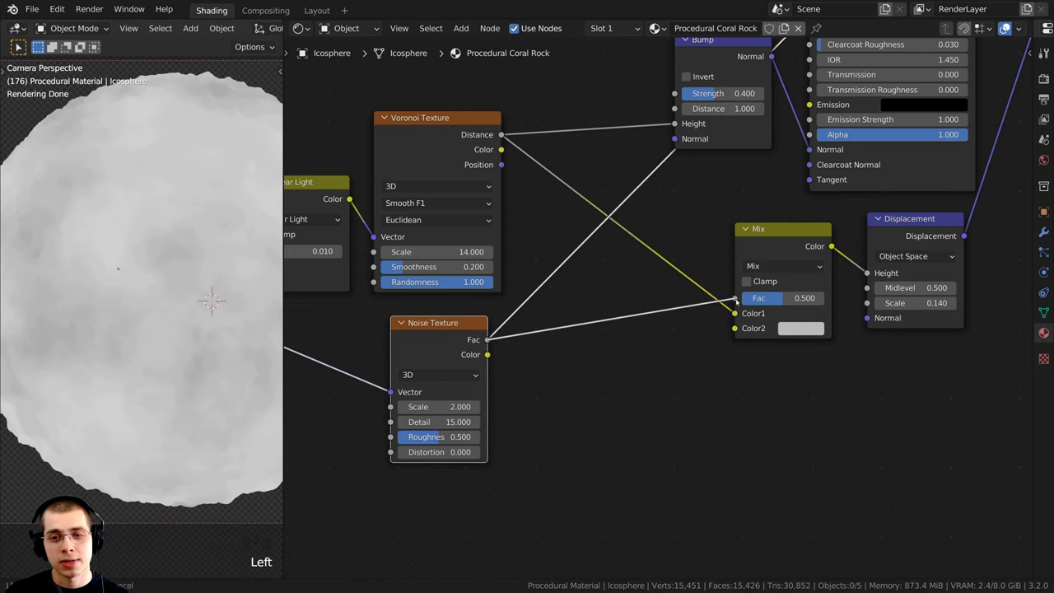
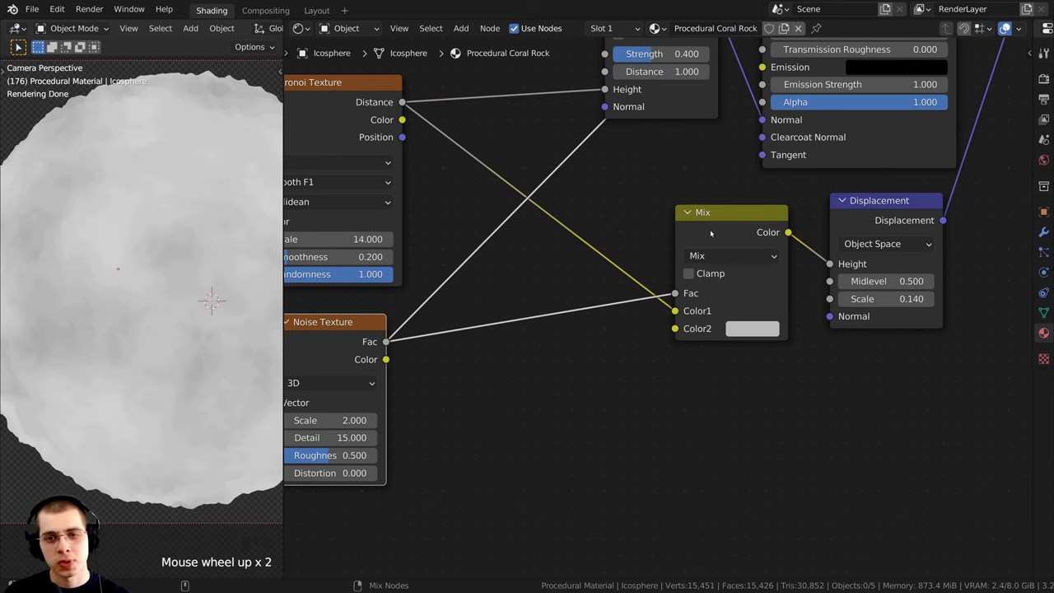
{"action": "left_click", "coordinate": [722, 233]}
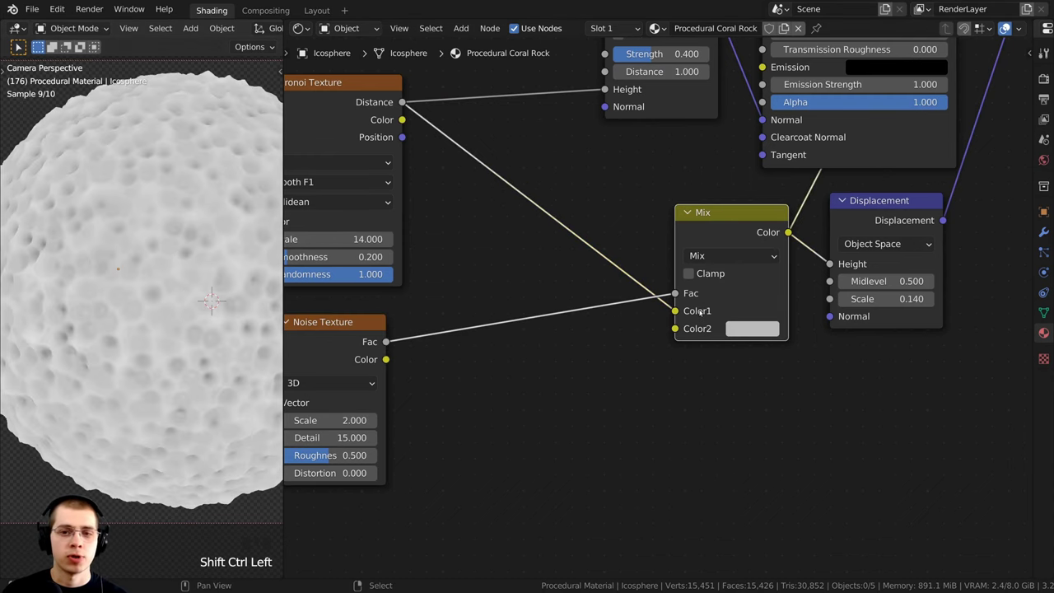
{"action": "scroll", "scroll_direction": "down", "scroll_amount": 3}
{"action": "left_click_drag", "start_coordinate": [535, 330], "coordinate": [522, 332]}
{"action": "left_click", "coordinate": [522, 331]}
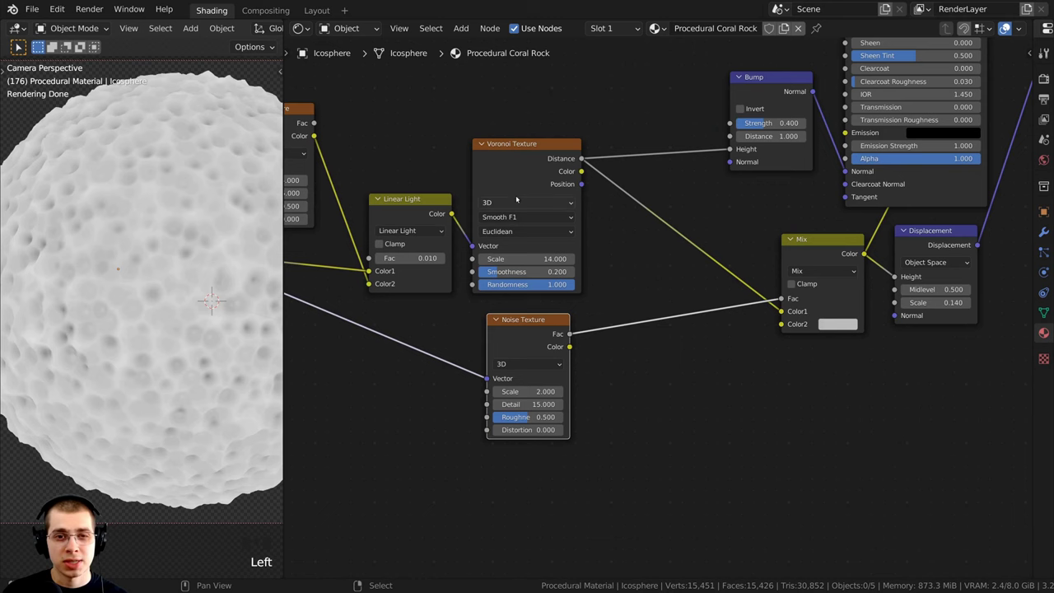
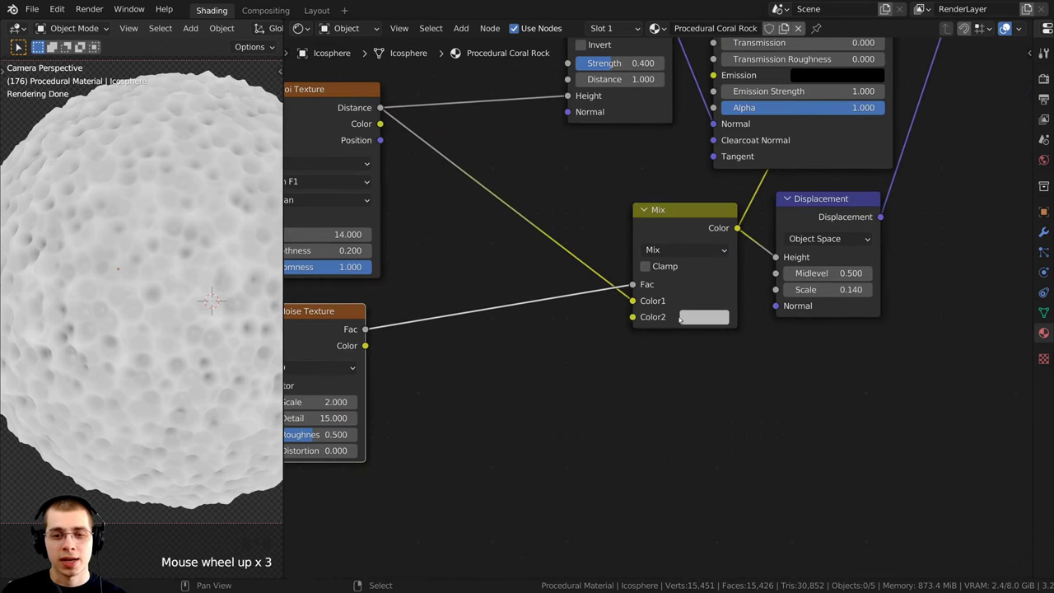
Set the Mix node's second colour to black (Value 0) so the pits render darker.
{"action": "left_click", "coordinate": [715, 317]}
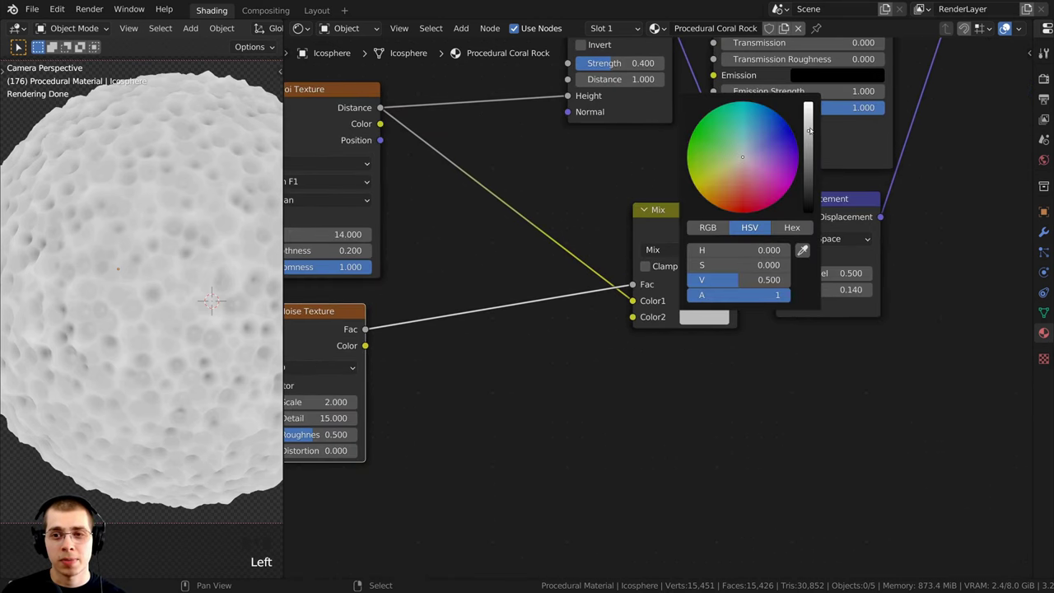
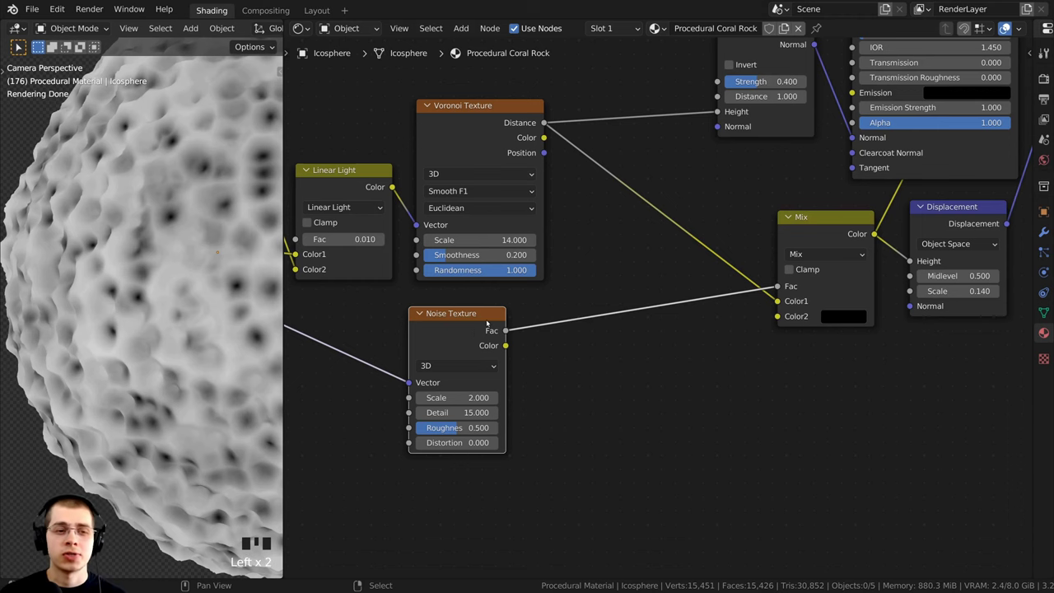
{"action": "scroll", "scroll_direction": "down", "scroll_amount": 3}
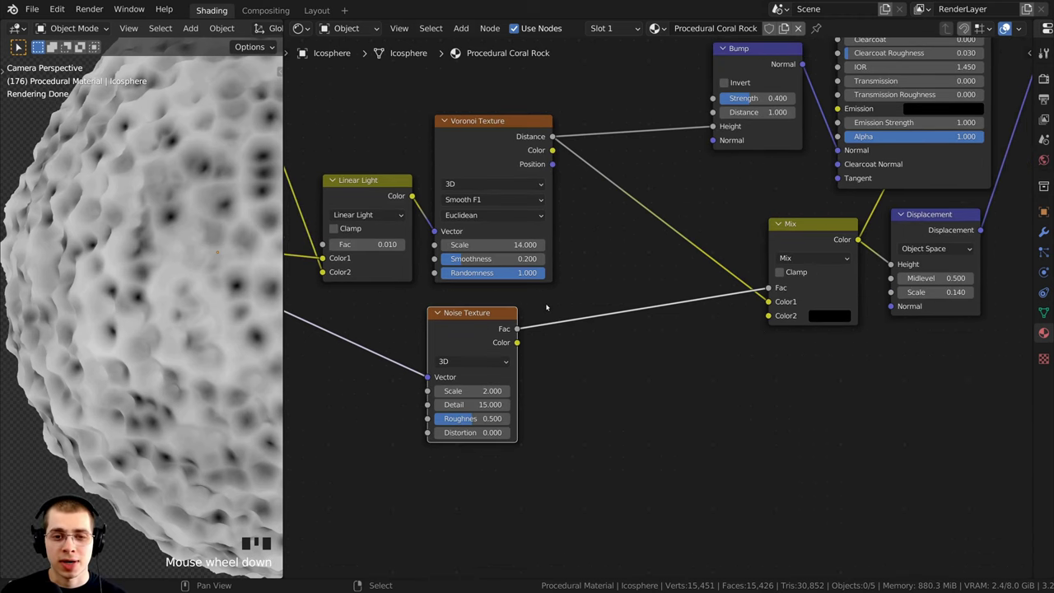
{"action": "key", "text": "shift+a"}
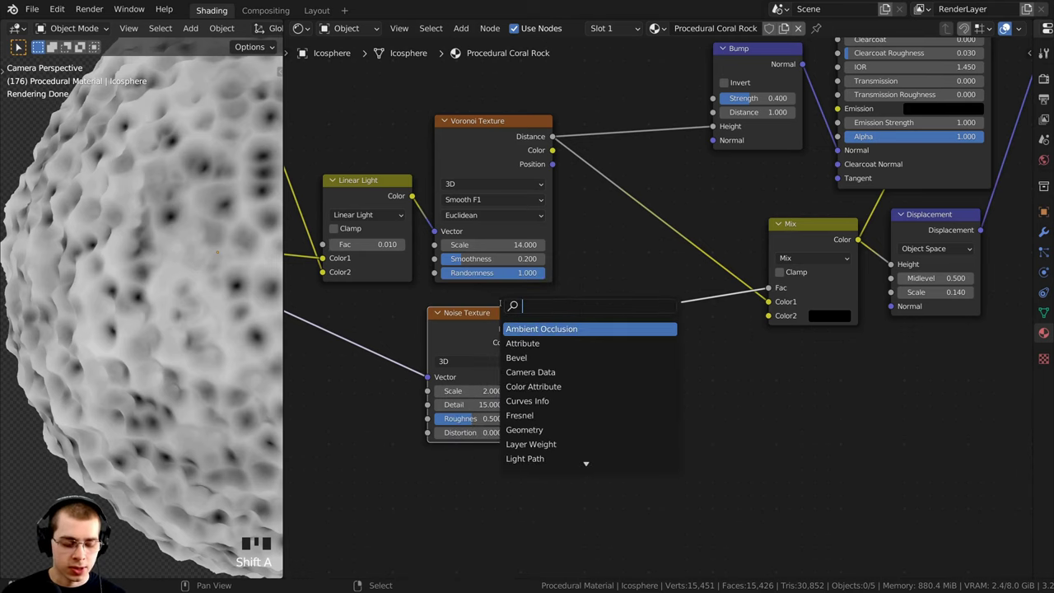
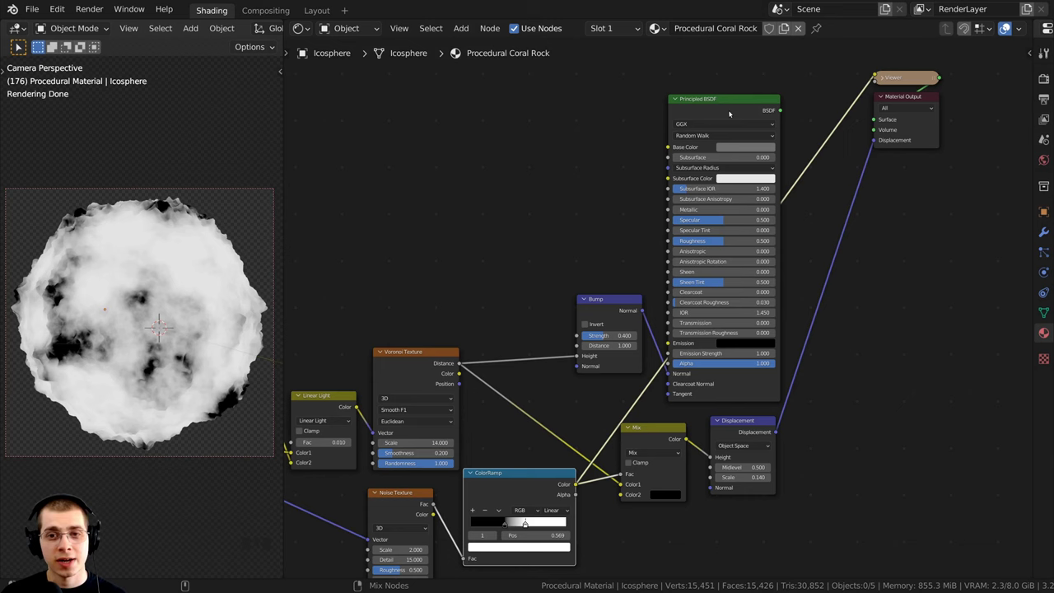
Reconnect the Principled BSDF to the Material Output so the blue-white shading returns.
{"action": "left_click", "coordinate": [719, 106]}
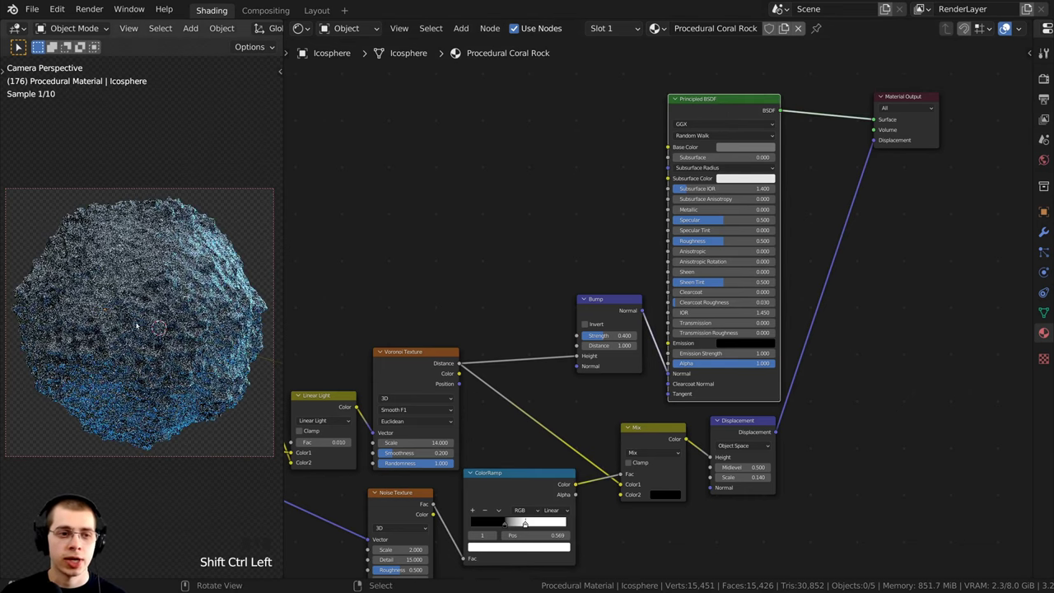
Orbit around the rock to inspect its pitted surface, then centre the Voronoi and ColorRamp nodes in view.
{"action": "left_click_drag", "start_coordinate": [198, 282], "coordinate": [215, 336]}
{"action": "left_click_drag", "start_coordinate": [186, 313], "coordinate": [150, 328]}
{"action": "scroll", "scroll_direction": "up", "scroll_amount": 3}
{"action": "scroll", "scroll_direction": "down", "scroll_amount": 3}
{"action": "left_click_drag", "start_coordinate": [133, 401], "coordinate": [222, 327]}
{"action": "scroll", "scroll_direction": "up", "scroll_amount": 3}
{"action": "left_click_drag", "start_coordinate": [175, 361], "coordinate": [183, 348]}
{"action": "scroll", "scroll_direction": "down", "scroll_amount": 3}
{"action": "scroll", "scroll_direction": "up", "scroll_amount": 3}
{"action": "left_click_drag", "start_coordinate": [123, 307], "coordinate": [156, 293]}
{"action": "scroll", "scroll_direction": "down", "scroll_amount": 3}
{"action": "left_click_drag", "start_coordinate": [141, 320], "coordinate": [103, 352]}
{"action": "scroll", "scroll_direction": "up", "scroll_amount": 3}
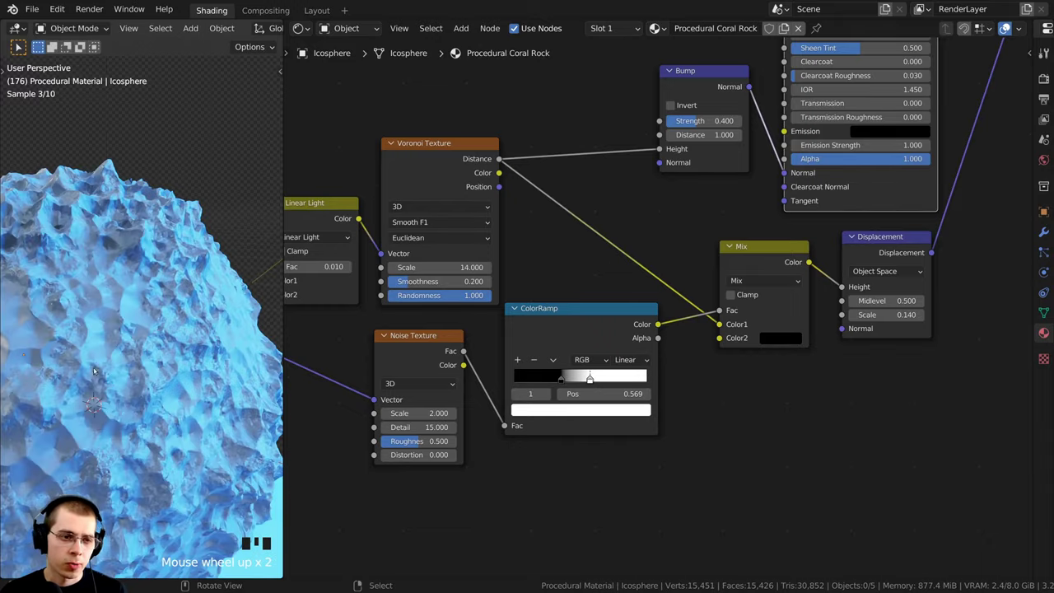
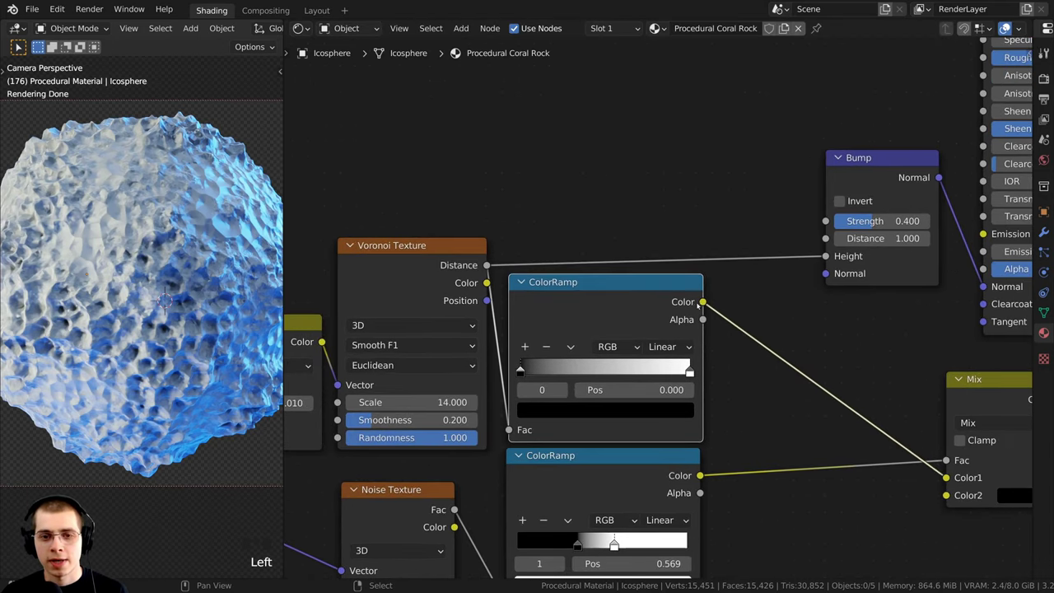
Feed the new ColorRamp's Color output into the Bump node's Height socket.
{"action": "left_click", "coordinate": [704, 304]}
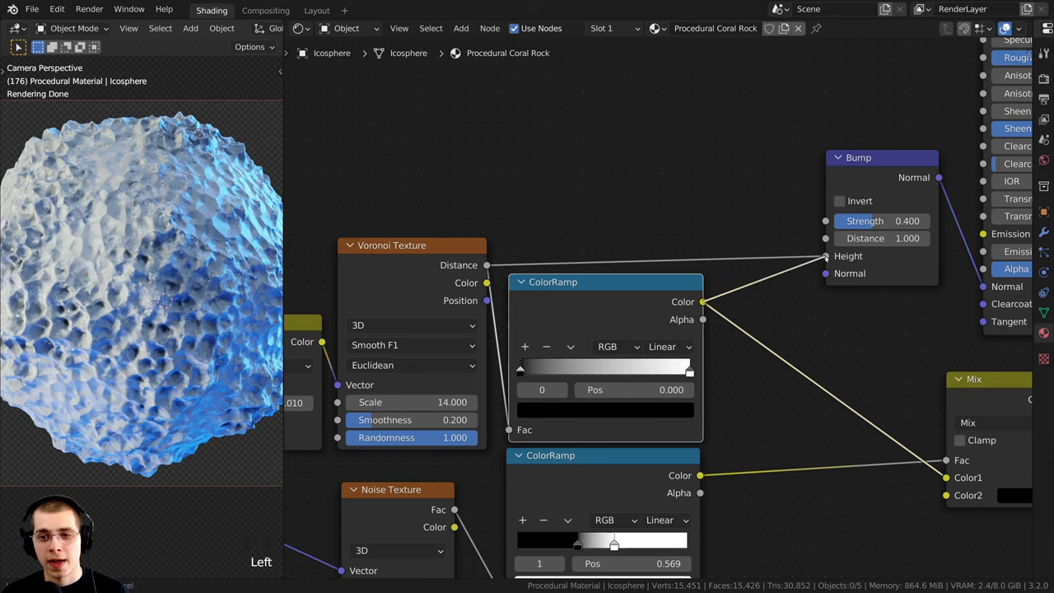
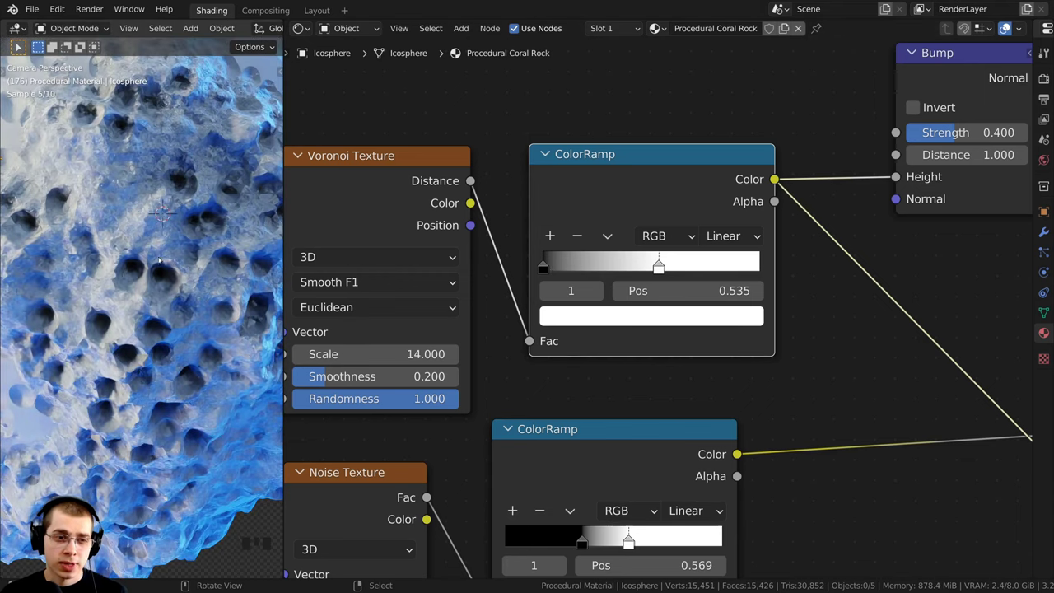
{"action": "scroll", "scroll_direction": "up", "scroll_amount": 3}
{"action": "left_click_drag", "start_coordinate": [158, 270], "coordinate": [181, 272]}
{"action": "scroll", "scroll_direction": "up", "scroll_amount": 3}
{"action": "scroll", "scroll_direction": "up", "scroll_amount": 3}
{"action": "left_click_drag", "start_coordinate": [88, 350], "coordinate": [178, 355]}
{"action": "scroll", "scroll_direction": "down", "scroll_amount": 3}
{"action": "left_click_drag", "start_coordinate": [172, 326], "coordinate": [164, 294]}
{"action": "scroll", "scroll_direction": "up", "scroll_amount": 3}
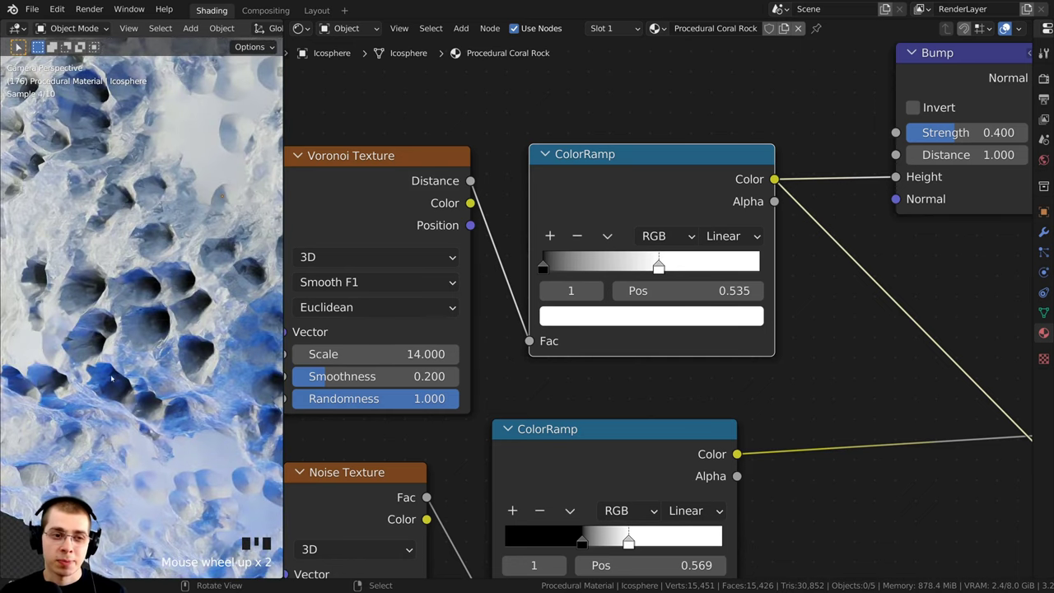
{"action": "left_click_drag", "start_coordinate": [185, 446], "coordinate": [171, 336]}
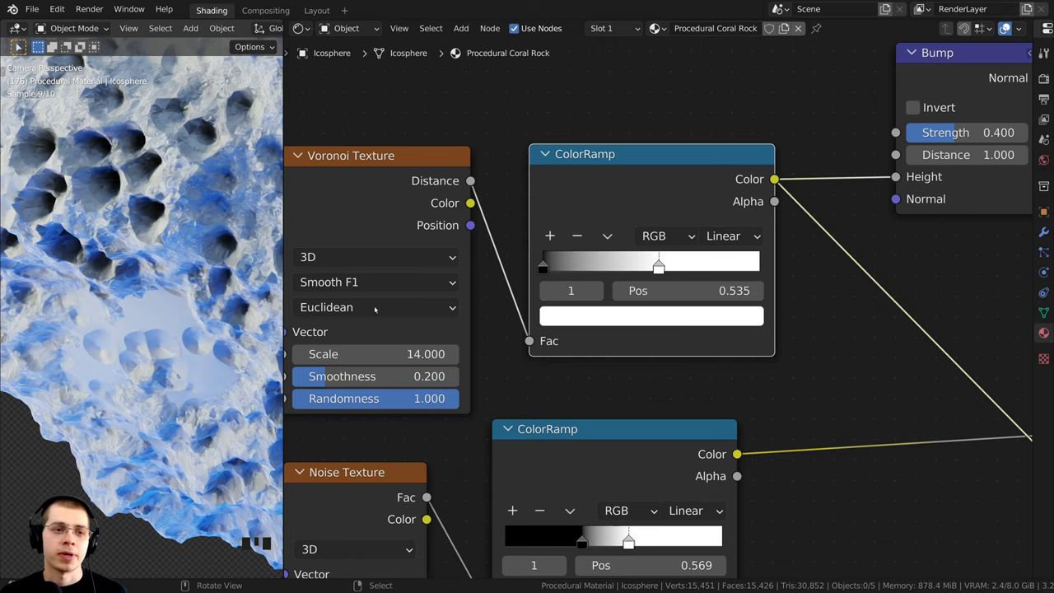
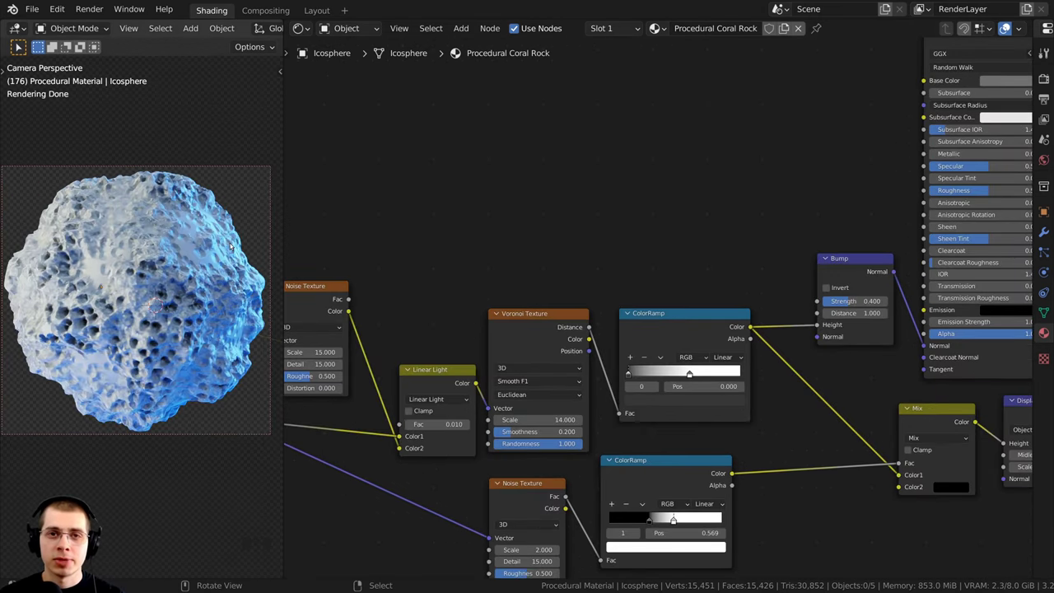
Duplicate the Bump node and chain the first bump's Normal into the second bump.
{"action": "left_click", "coordinate": [205, 1]}
{"action": "left_click_drag", "start_coordinate": [136, 253], "coordinate": [96, 317]}
{"action": "scroll", "scroll_direction": "up", "scroll_amount": 3}
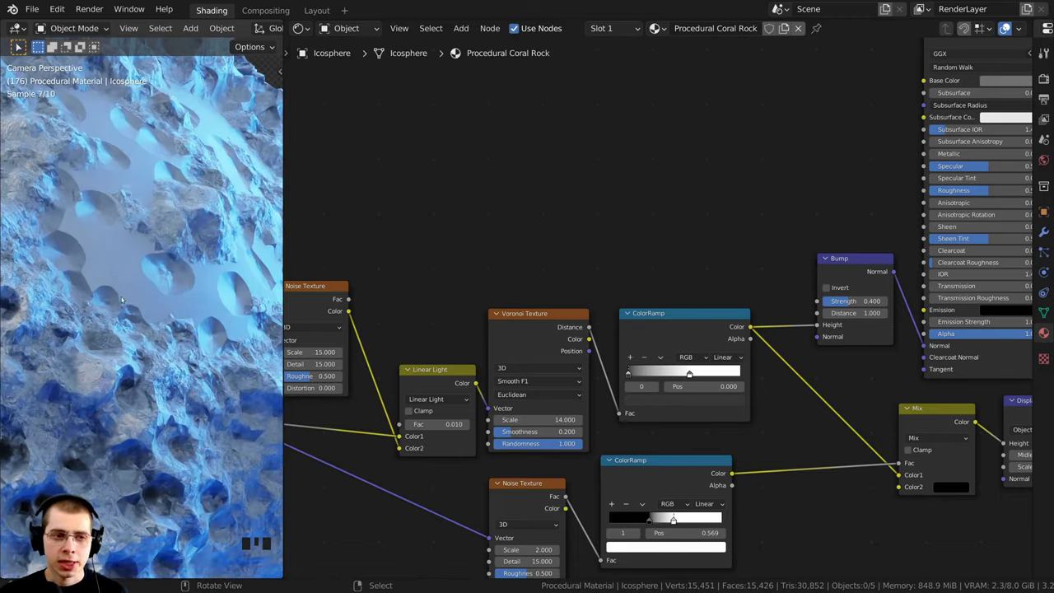
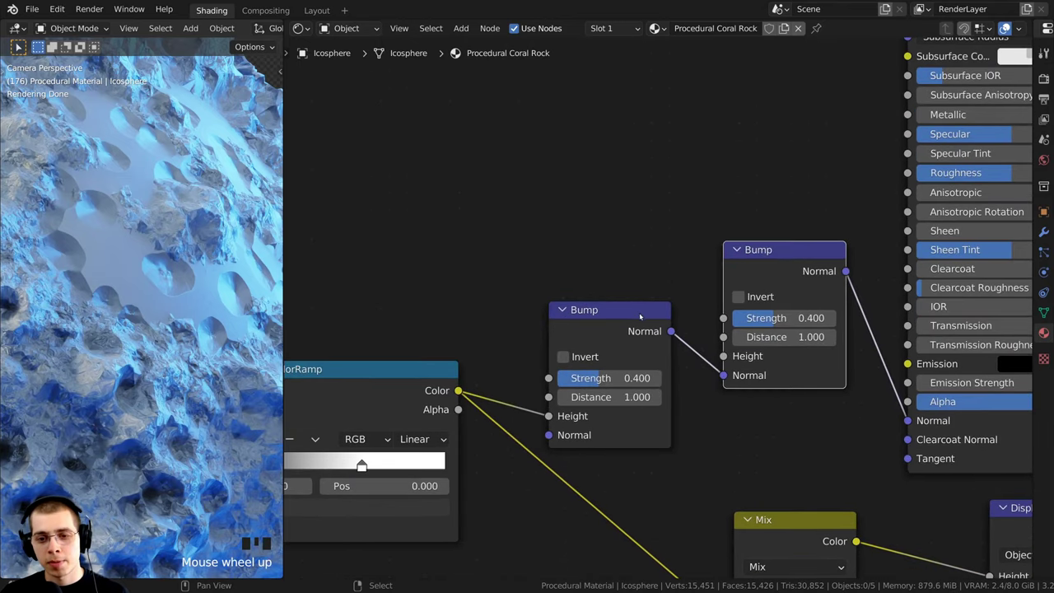
{"action": "left_click", "coordinate": [776, 268]}
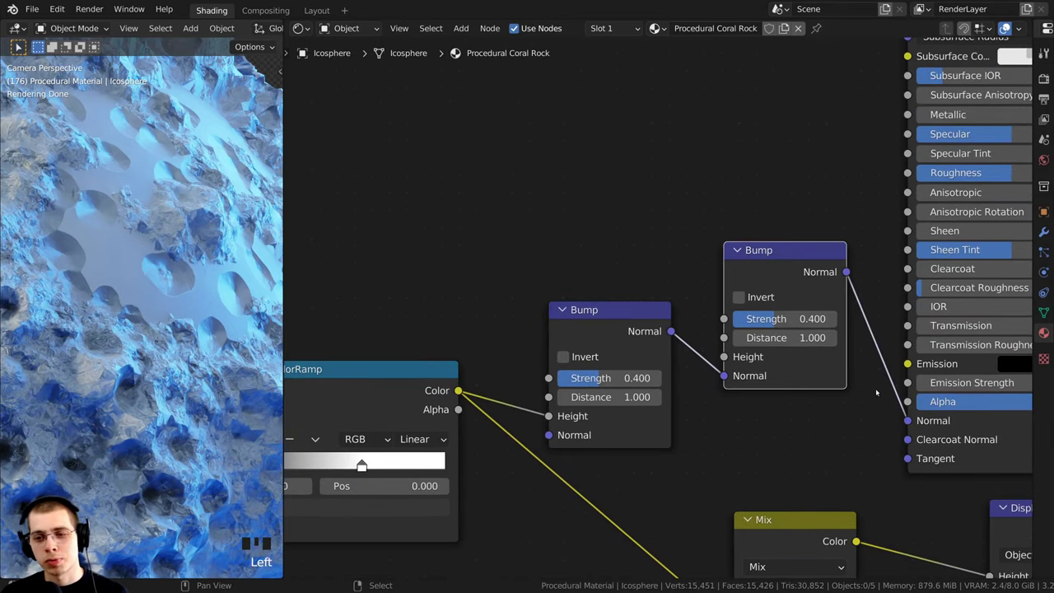
{"action": "left_click", "coordinate": [762, 253]}
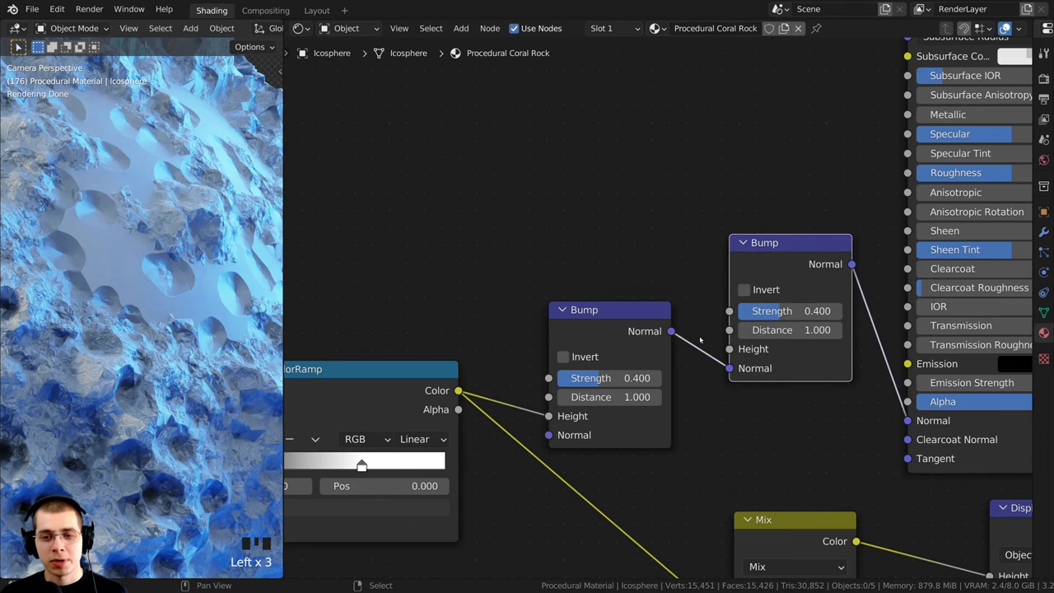
{"action": "left_click", "coordinate": [729, 350]}
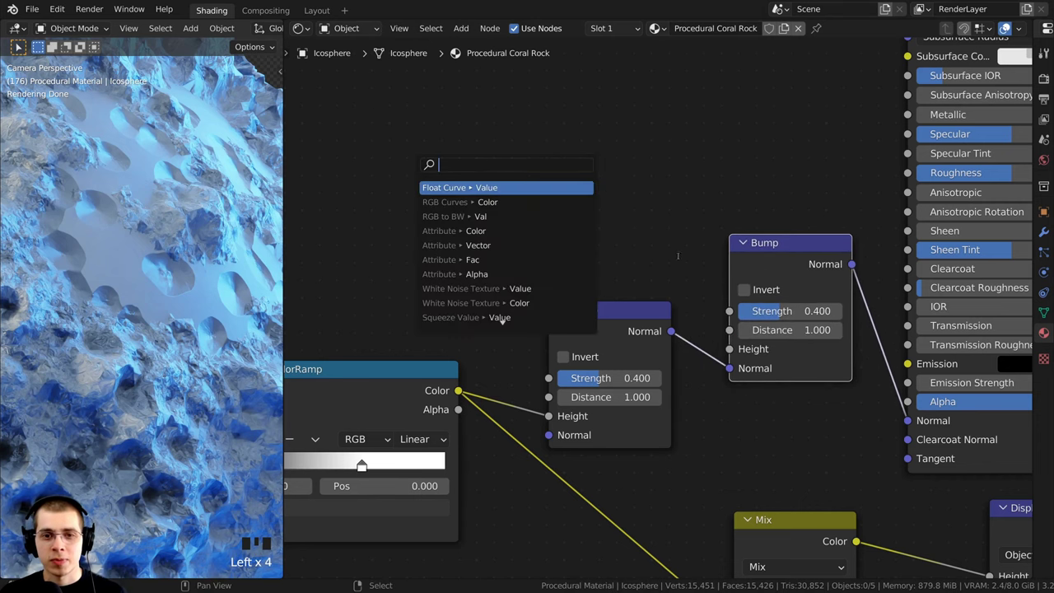
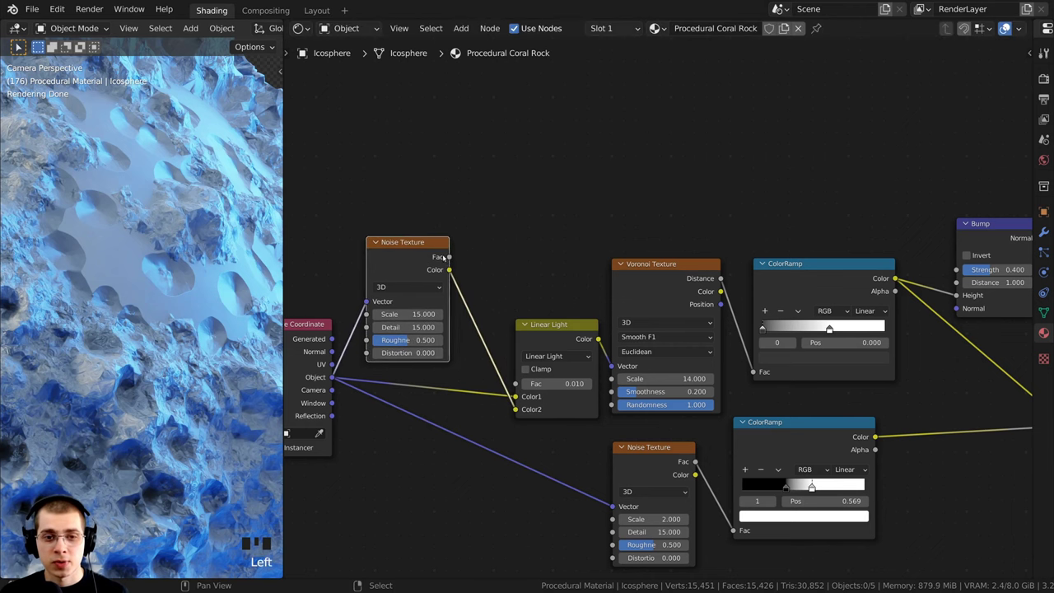
Link the scale-15 Noise Texture Fac to the second Bump's Height socket.
{"action": "left_click_drag", "start_coordinate": [451, 259], "coordinate": [477, 194]}
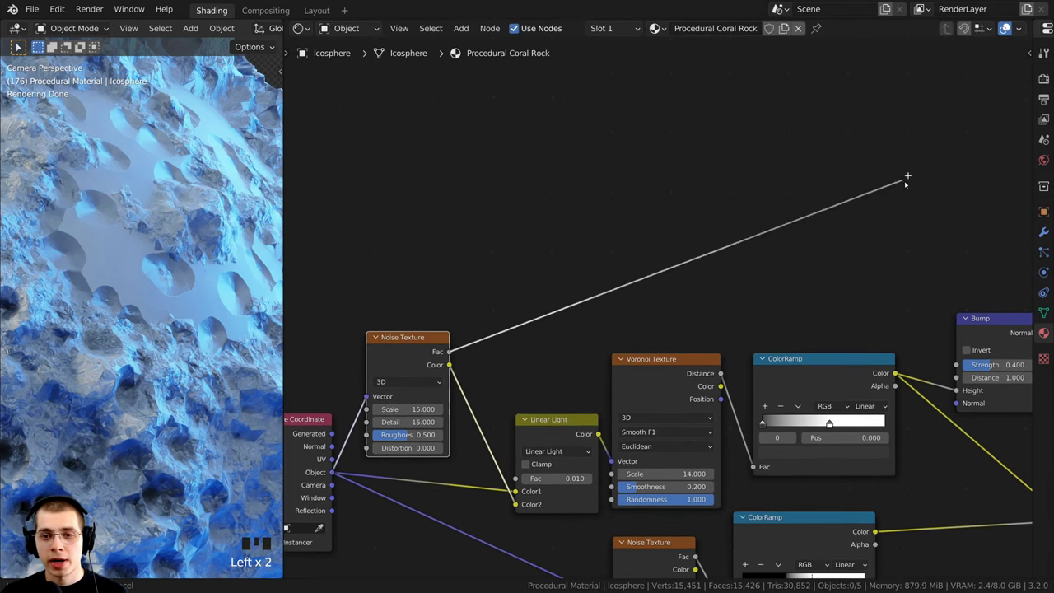
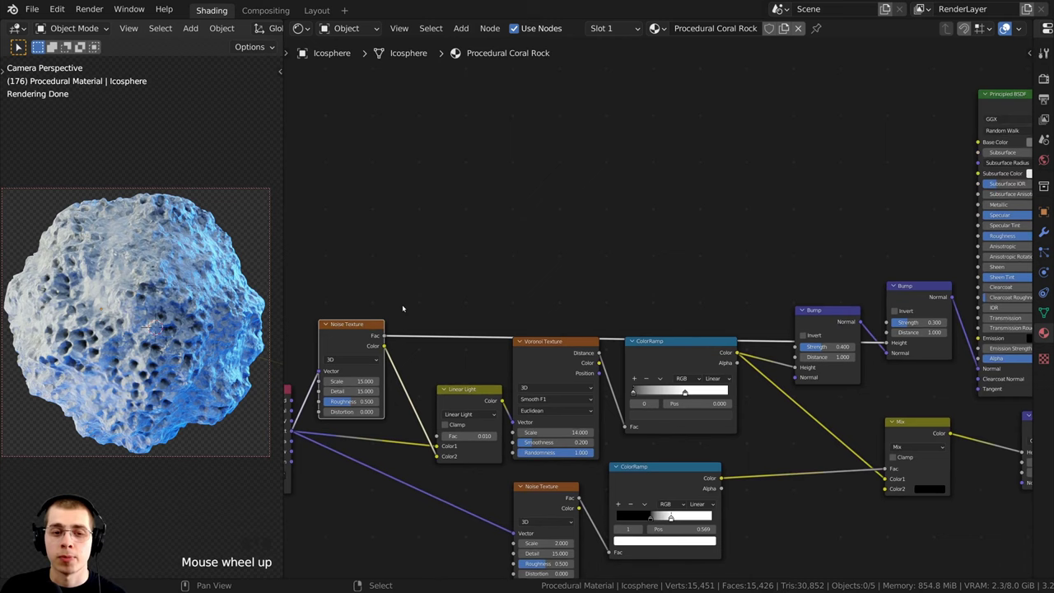
Link the same Noise Texture Fac into a Principled BSDF input.
{"action": "left_click_drag", "start_coordinate": [356, 360], "coordinate": [335, 345]}
{"action": "left_click", "coordinate": [335, 345]}
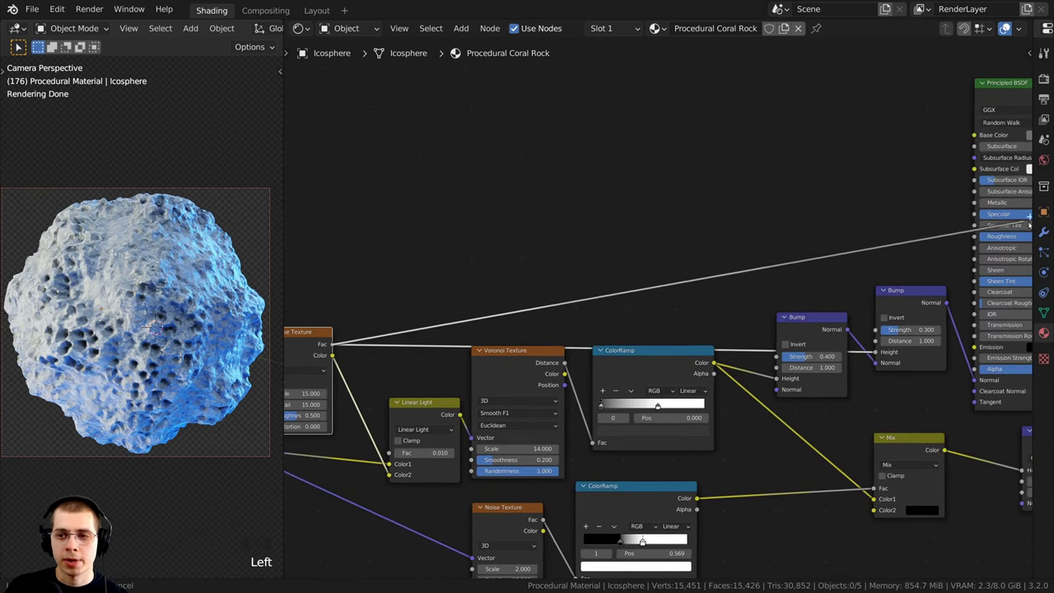
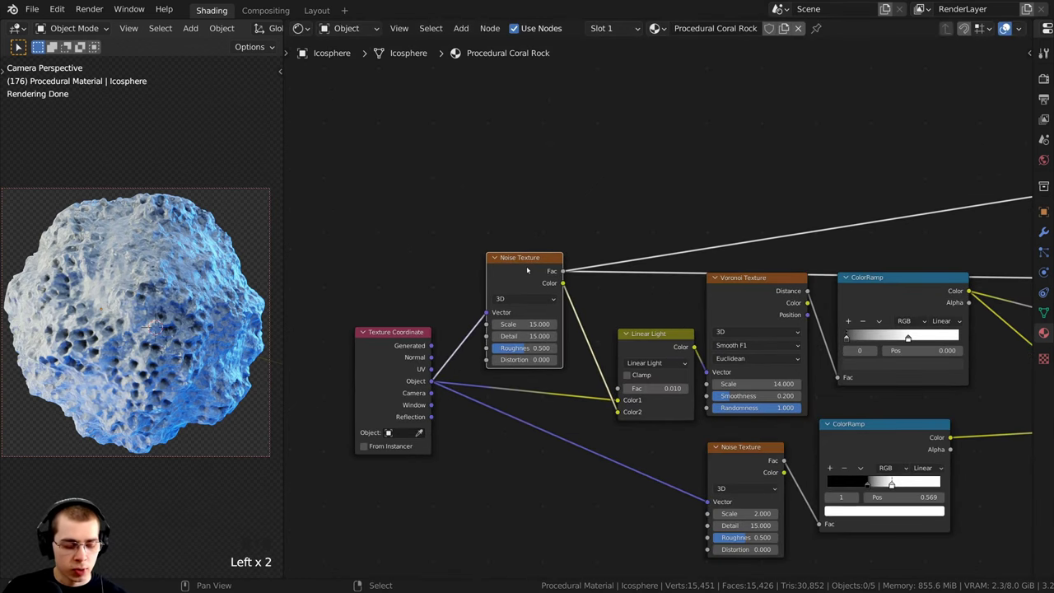
Duplicate the Noise Texture with Ctrl+Shift+D and place the copy above the original.
{"action": "key", "text": "ctrl+shift+d"}
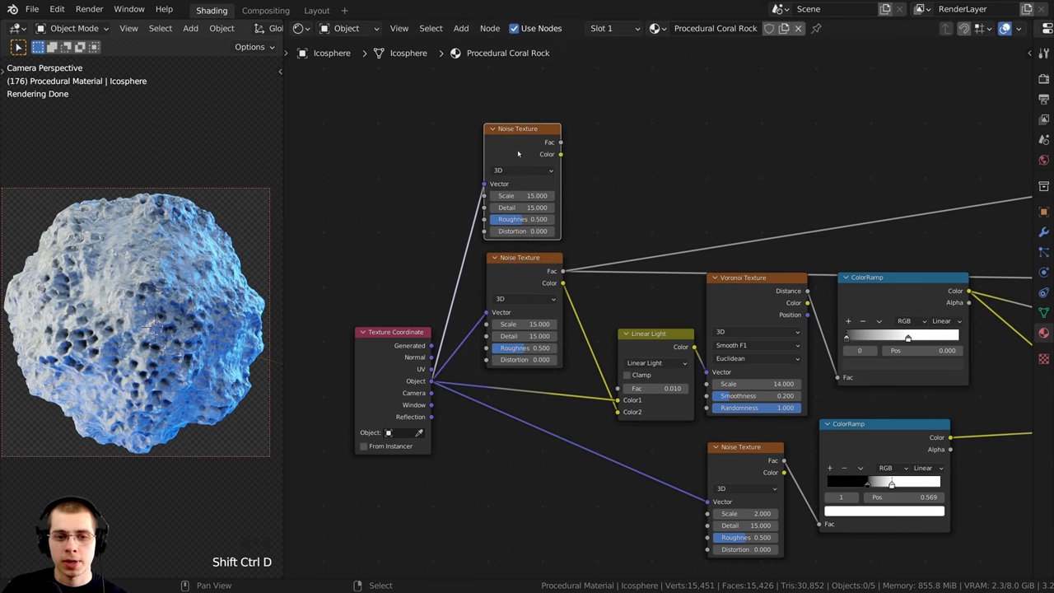
{"action": "left_click", "coordinate": [403, 355]}
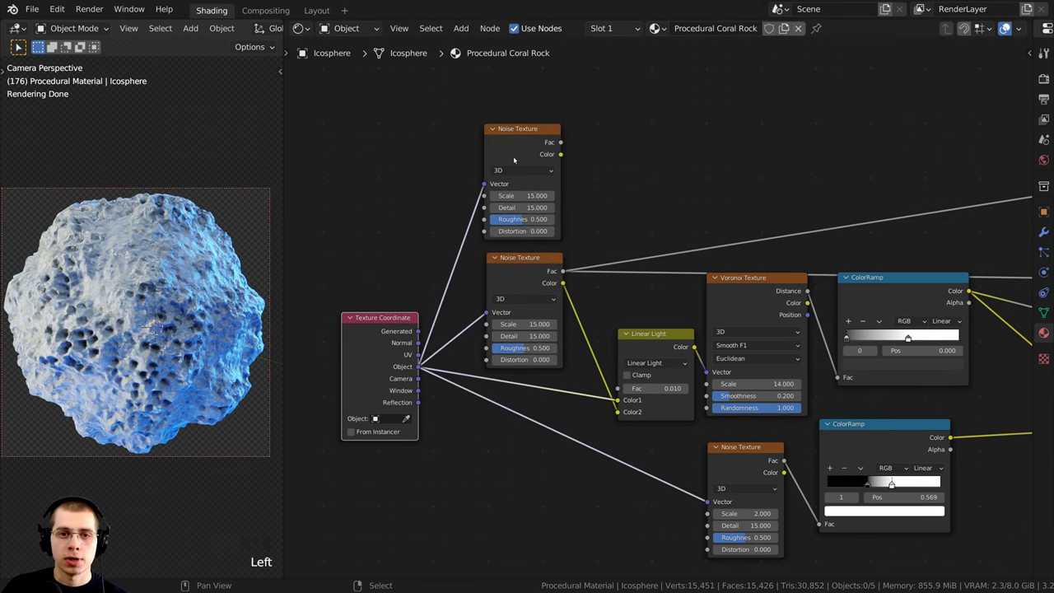